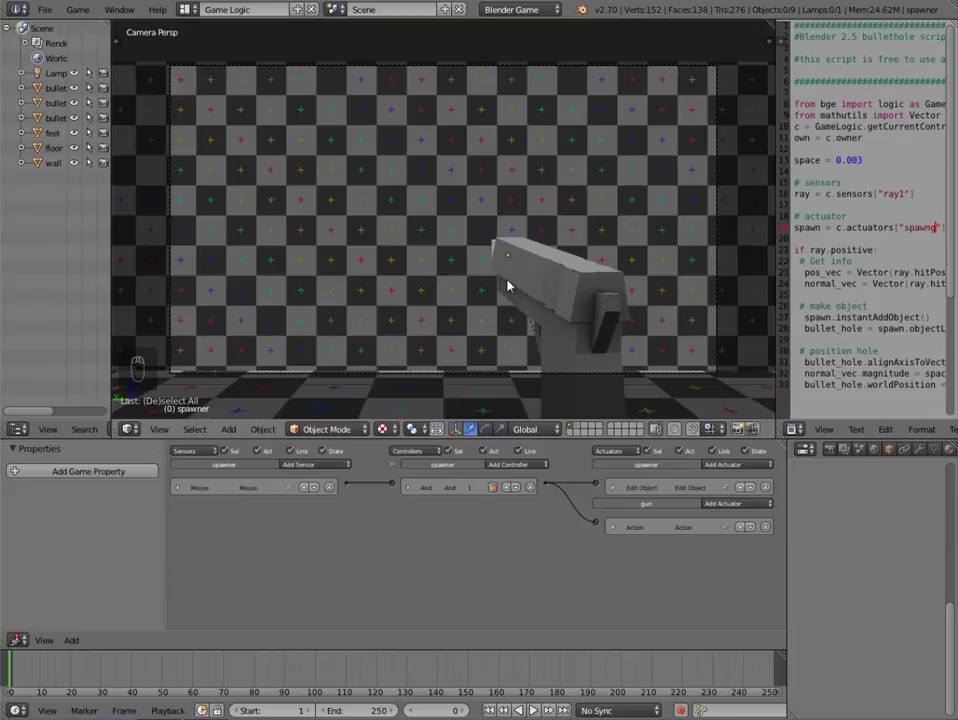
Leave the camera view and orbit out to see the whole floor and wall around the gun.
middle_click(440, 290)
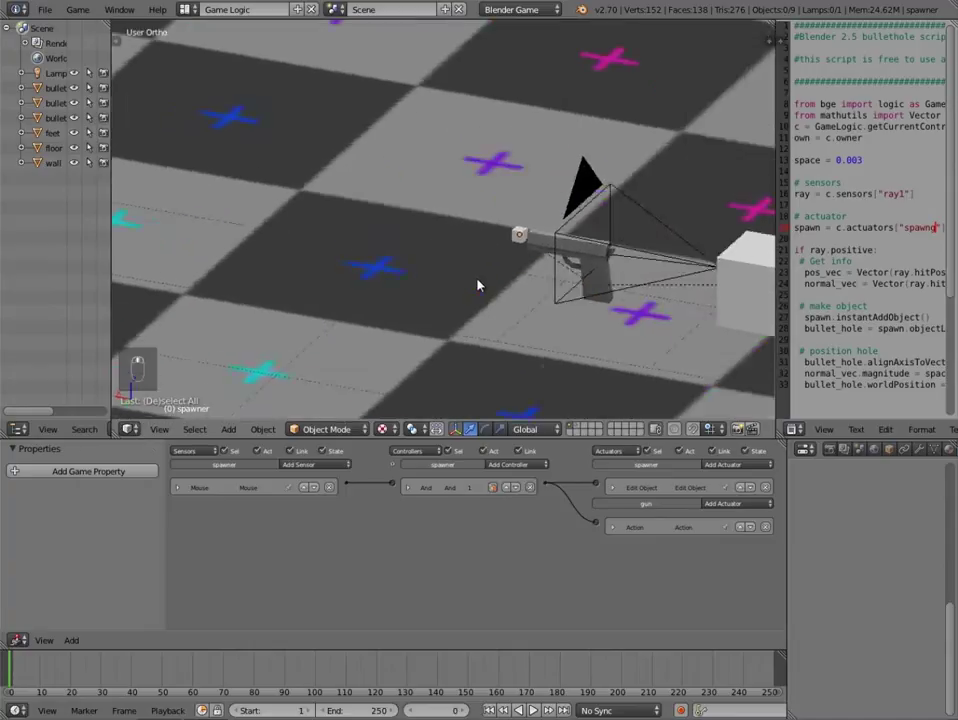
middle_click(500, 282)
left_click_drag(557, 197, 514, 193)
middle_click(513, 199)
left_click_drag(480, 226, 355, 240)
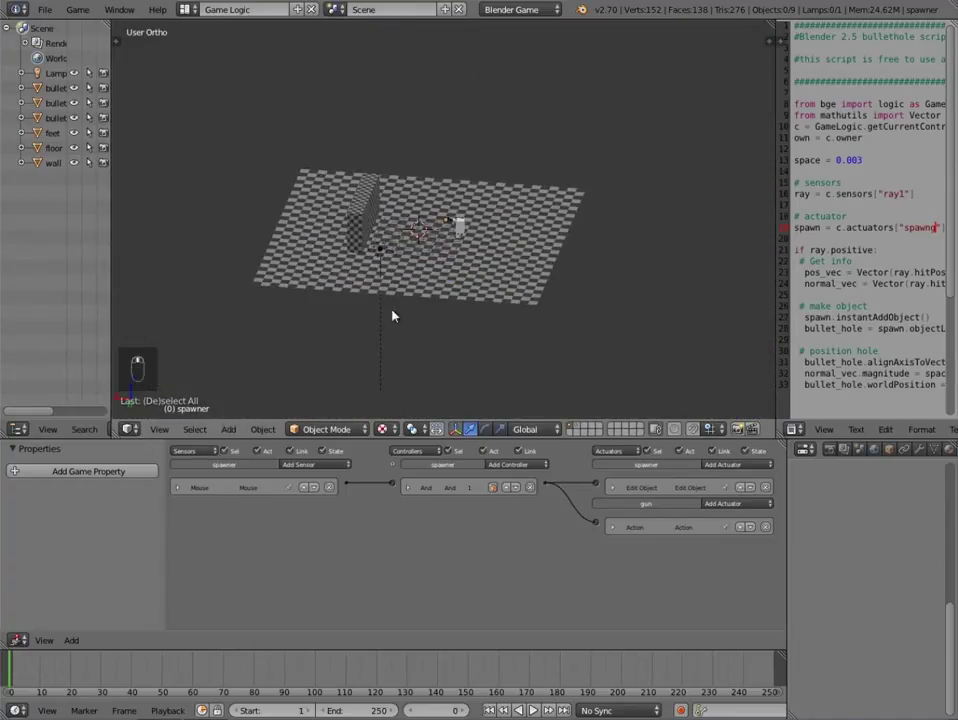
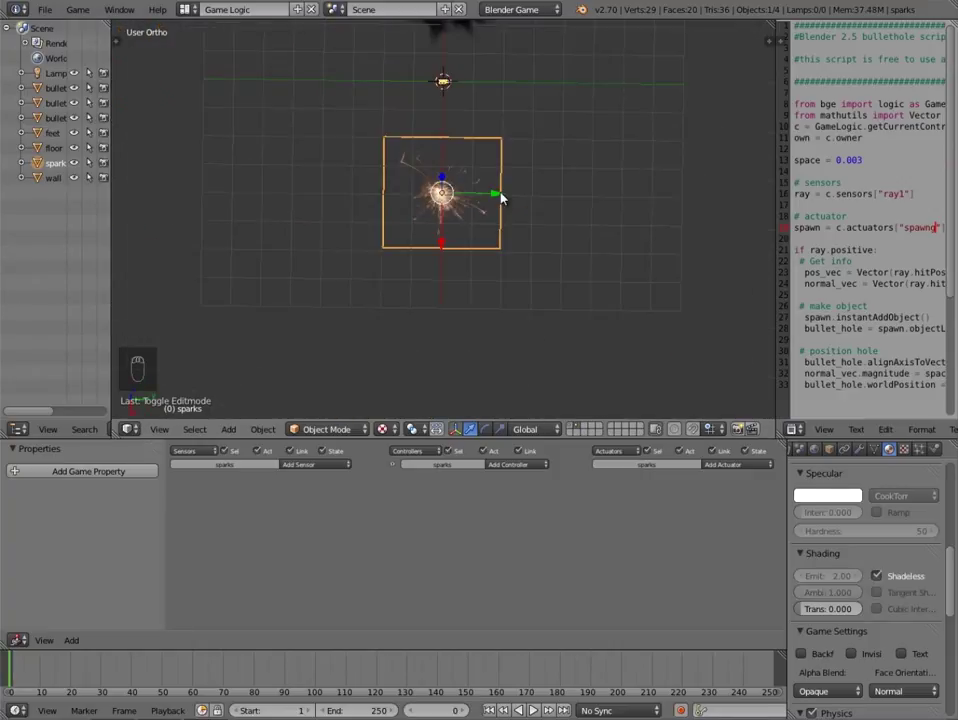
Move the spark plane aside and add a new, larger dust plane at the centre.
left_click(504, 197)
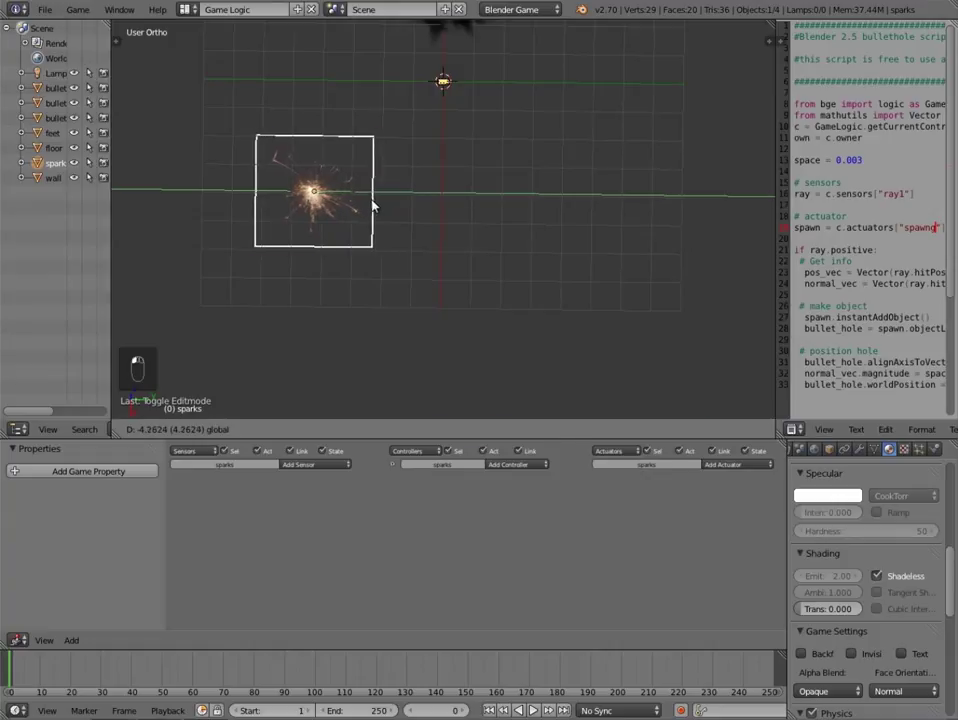
key("shift+a")
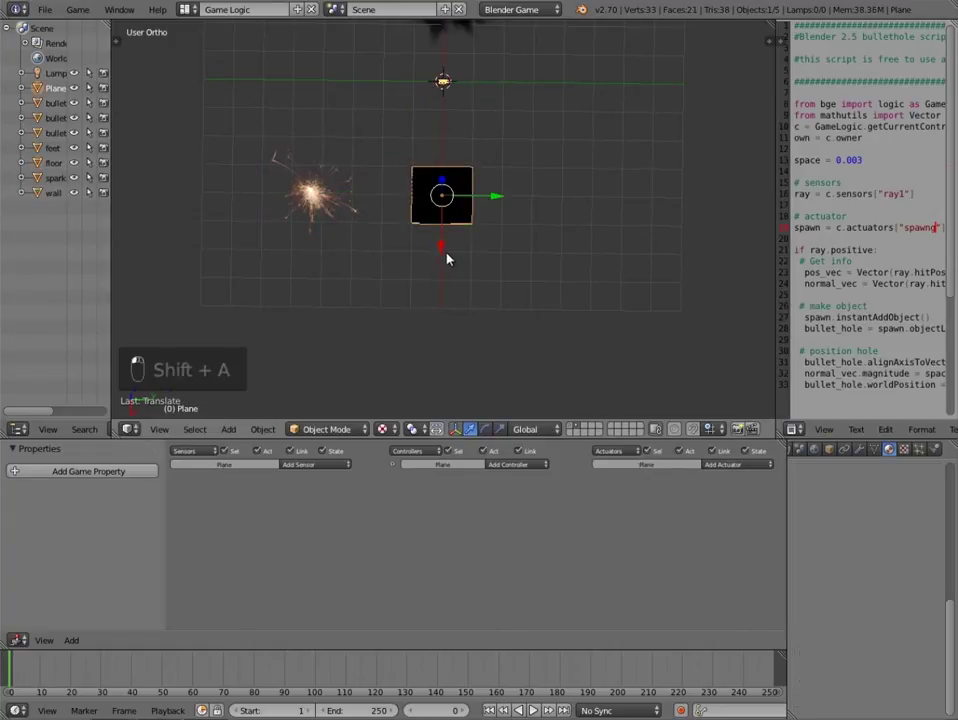
middle_click(841, 455)
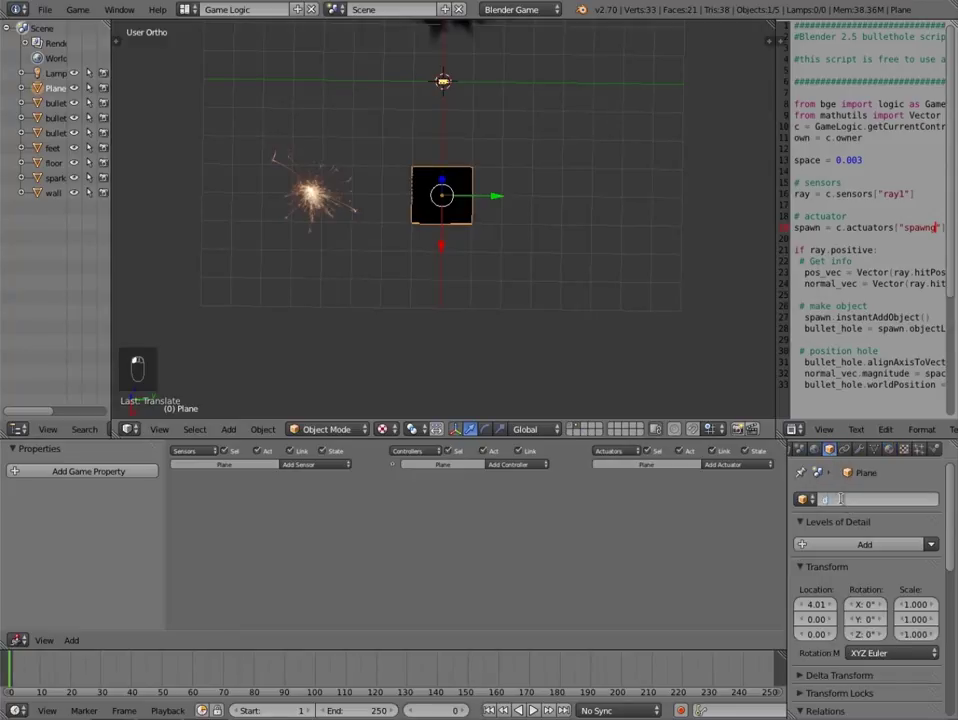
left_click_drag(412, 138, 513, 198)
key("s")
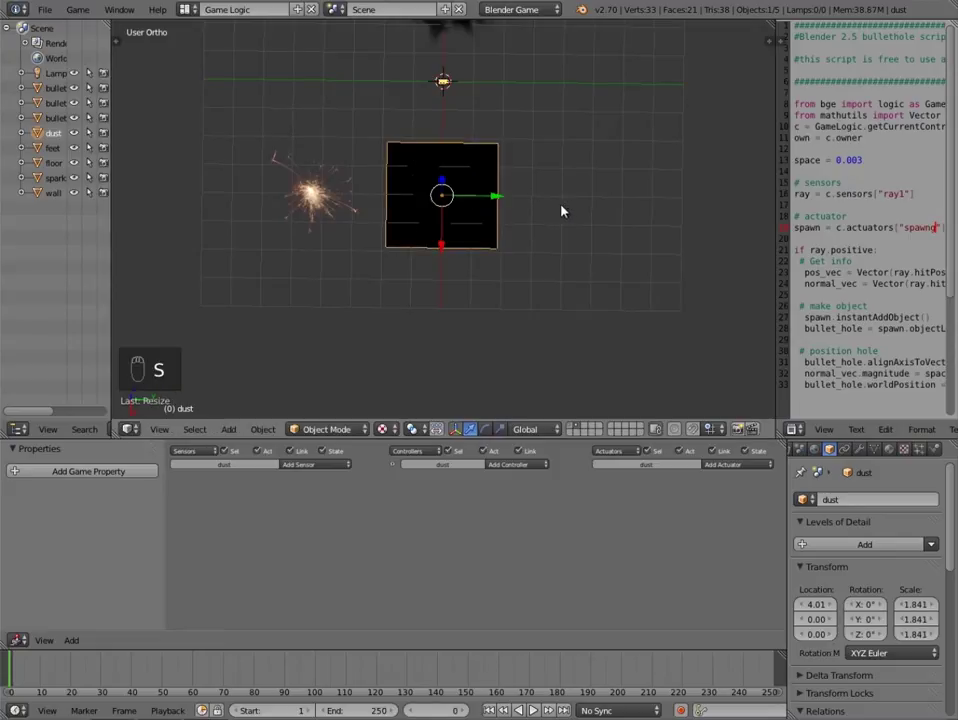
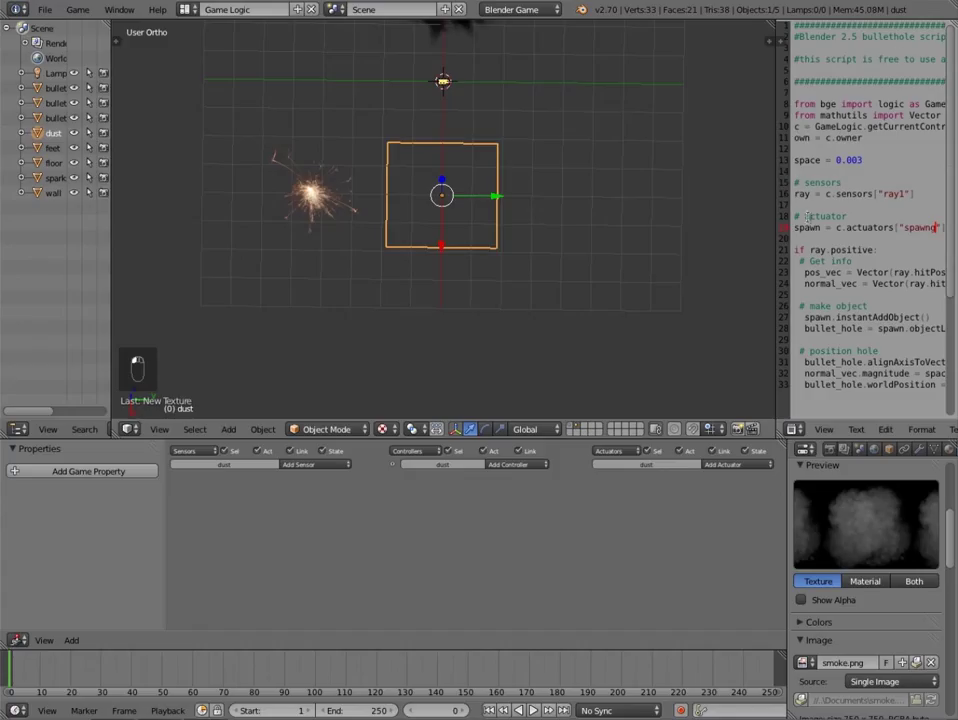
Unwrap the dust plane in Edit Mode so the smoke texture maps onto it.
key("Tab")
key("u")
key("Tab")
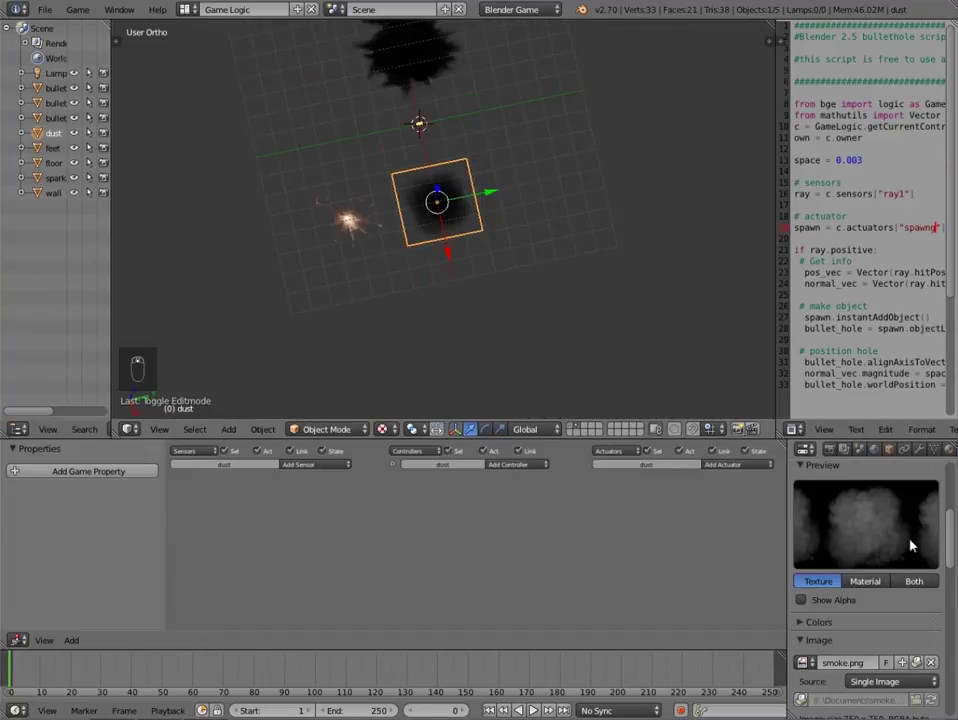
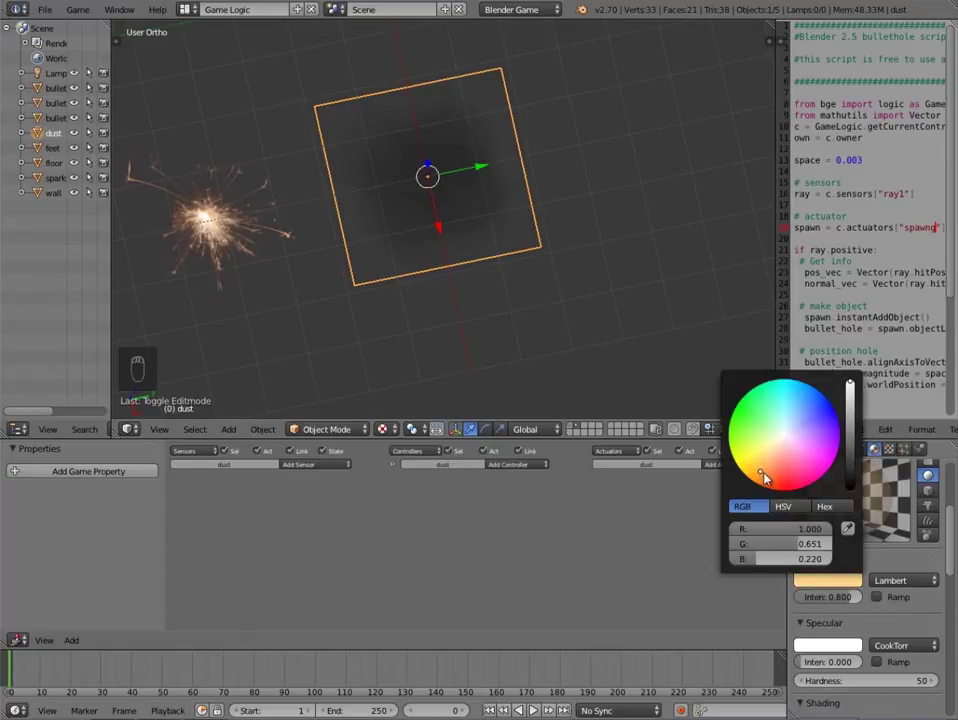
Tint the dust material's diffuse colour brownish orange, then deselect everything.
left_click_drag(760, 565, 505, 228)
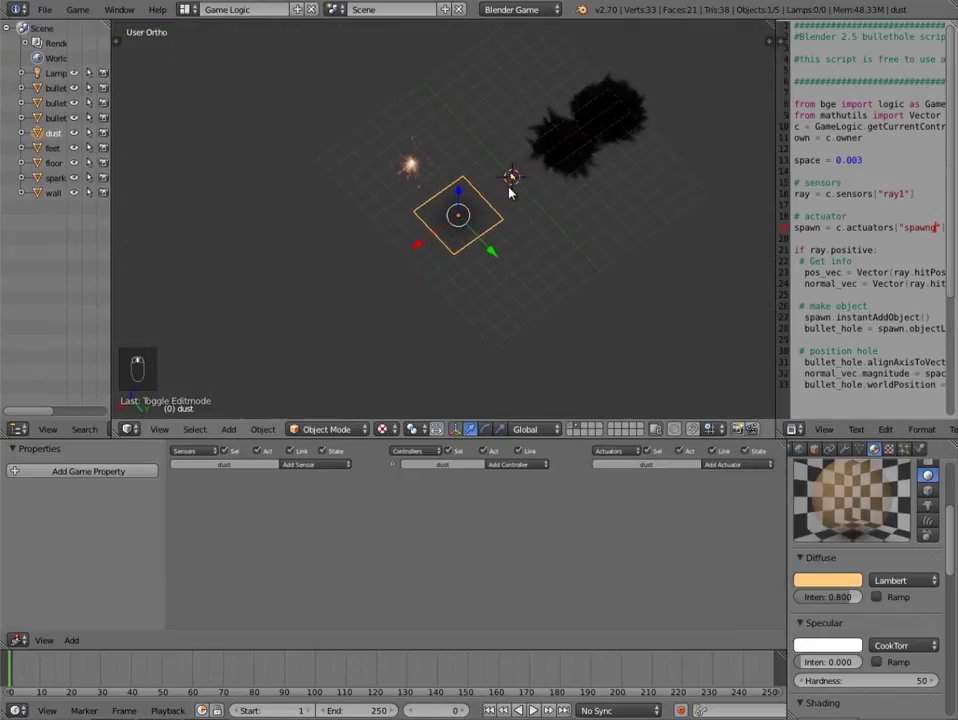
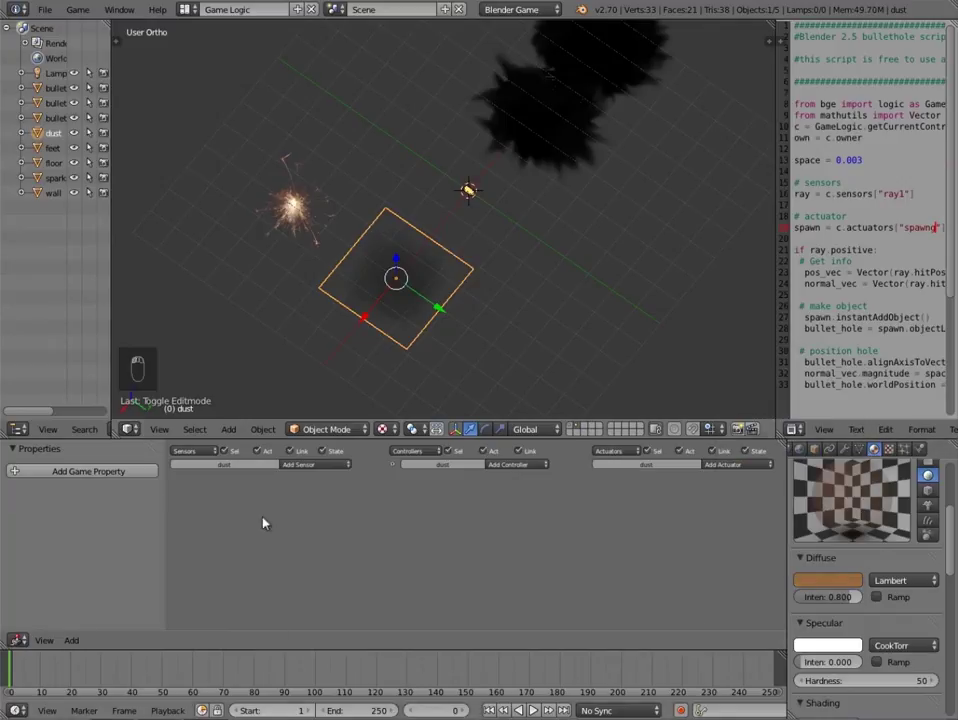
key("a")
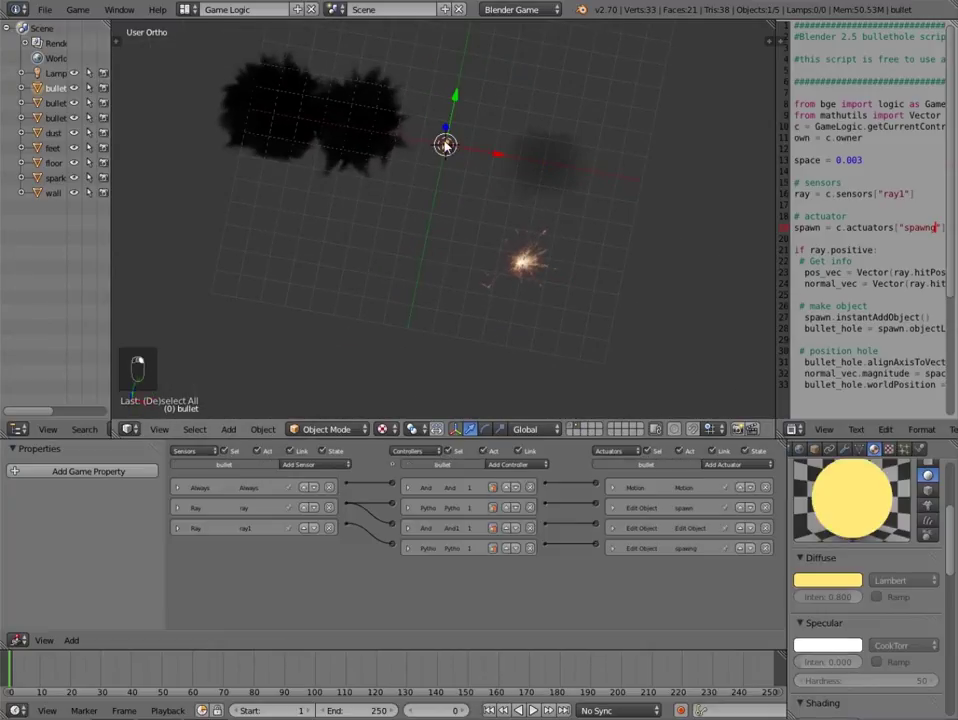
Select the bullet object and start adding a new Edit Object actuator for the effect planes.
left_click_drag(516, 522, 471, 263)
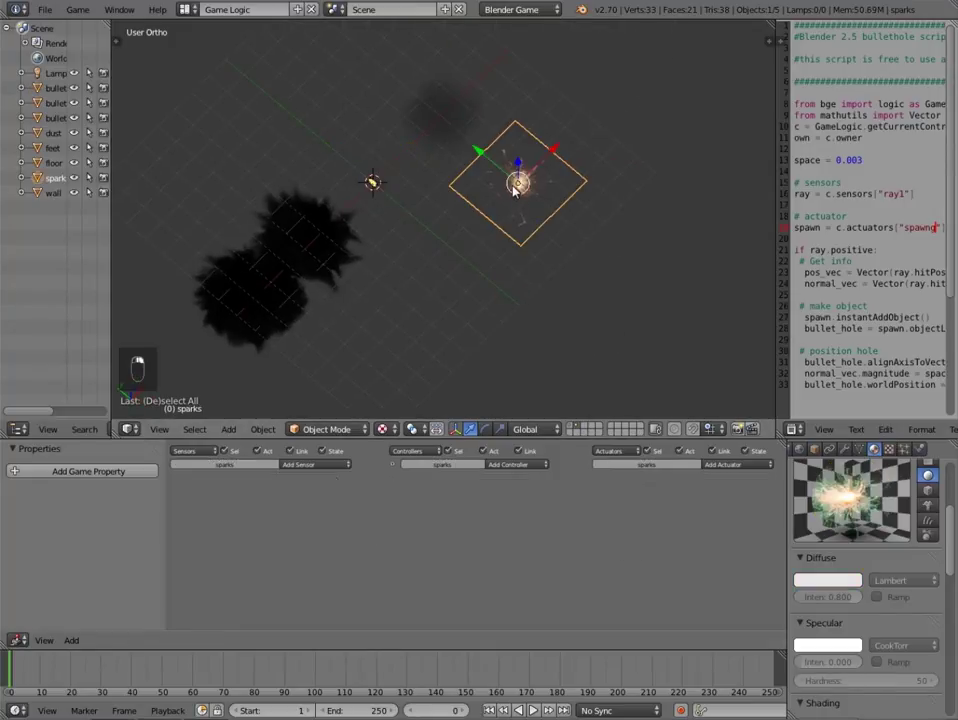
left_click(520, 239)
left_click(370, 170)
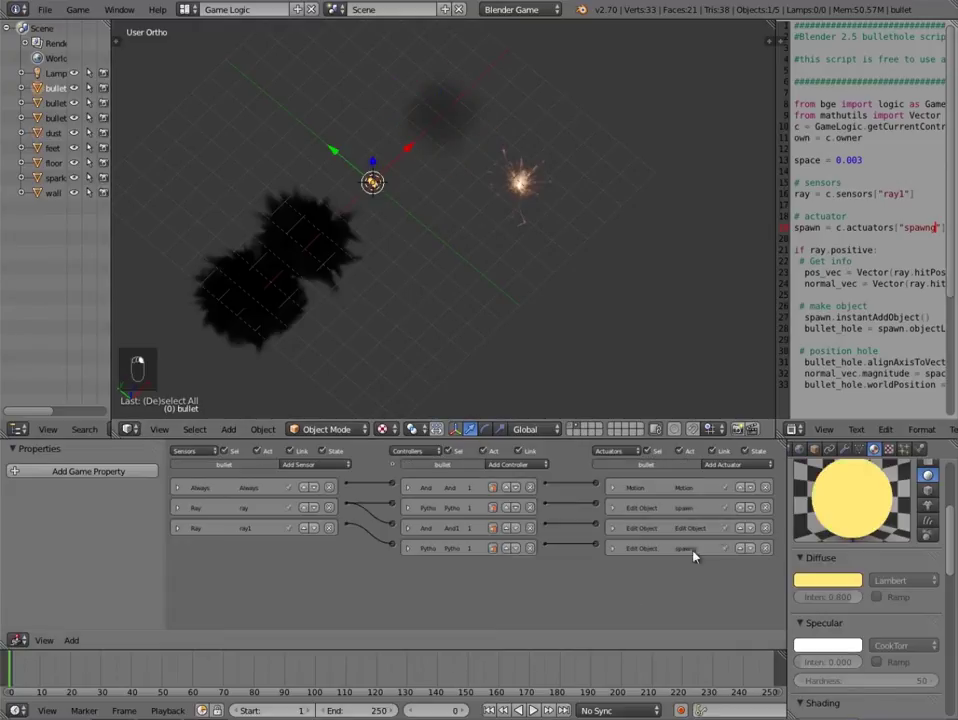
left_click(726, 464)
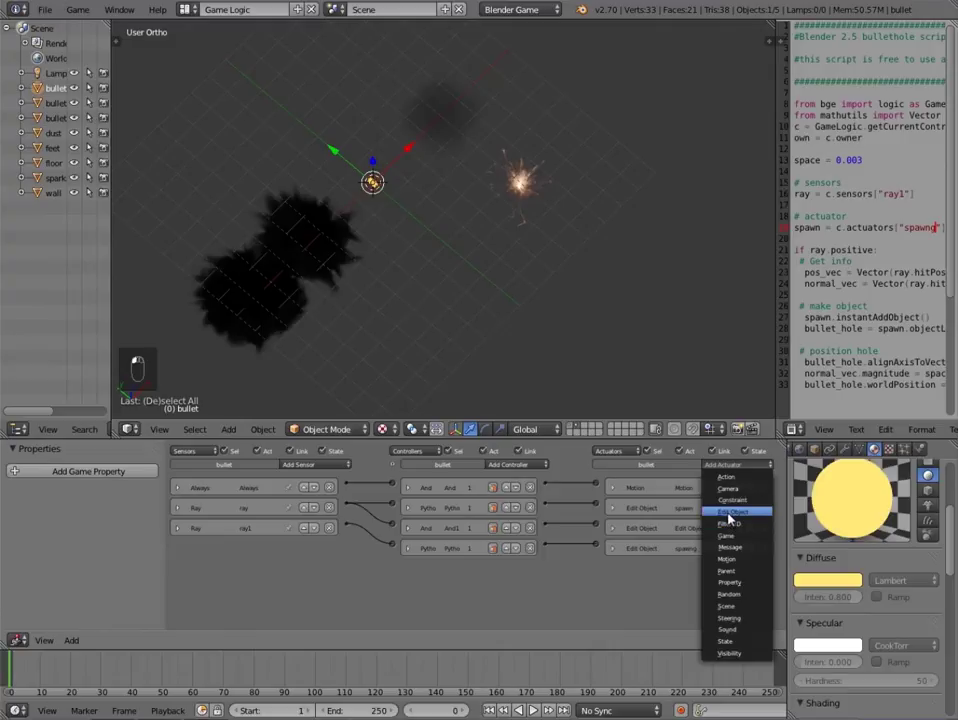
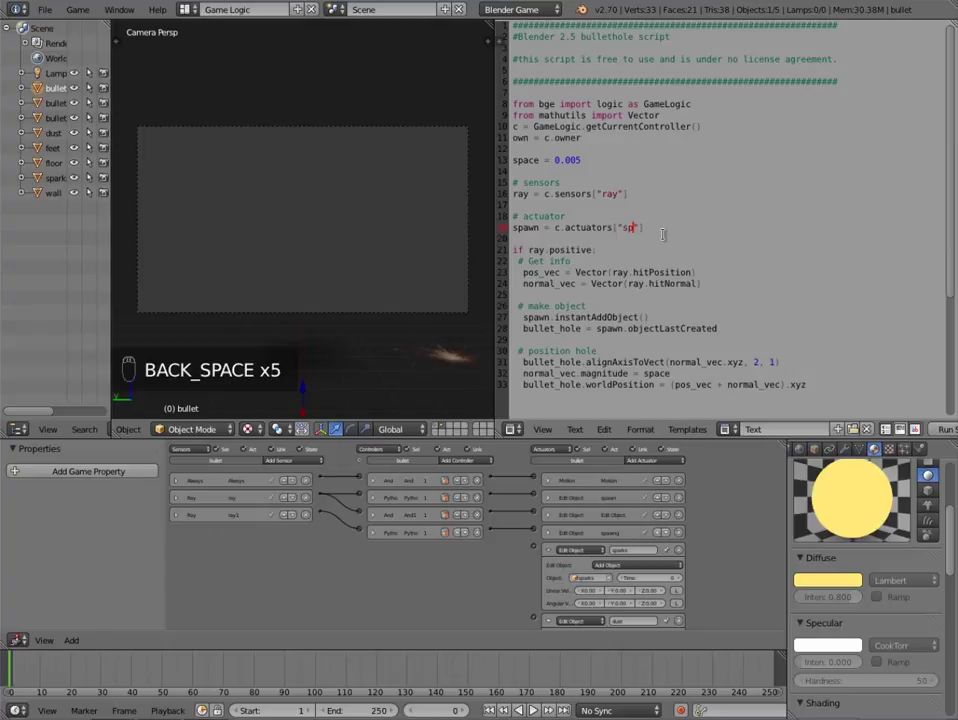
Change the script's actuator name to 'sparks'.
key("a")
key("k")
key("BackSpace")
key("r")
key("k")
key("s")
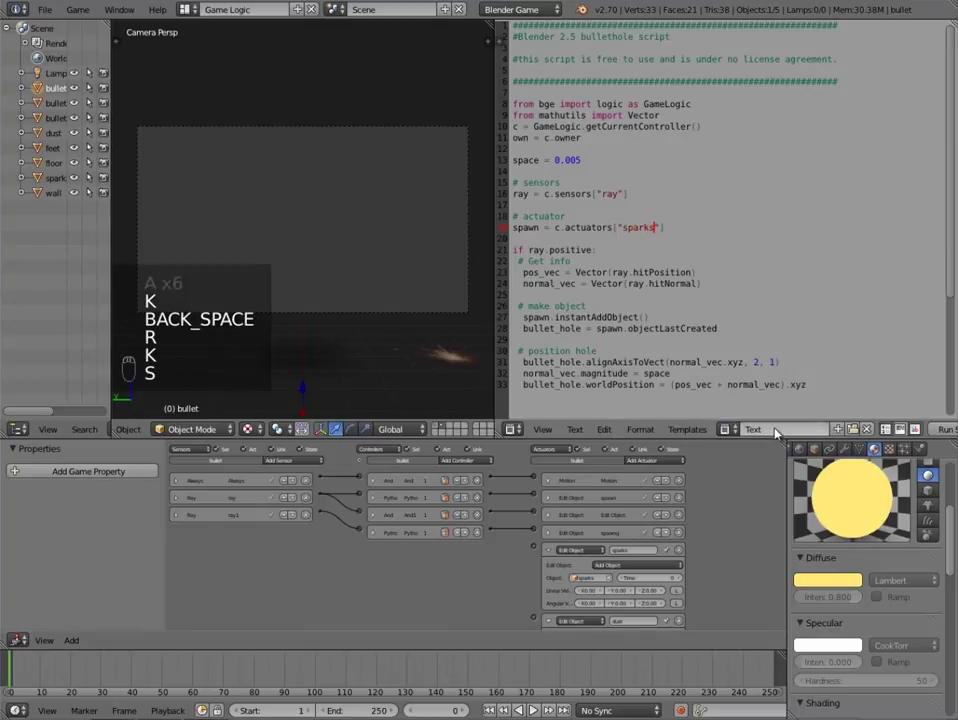
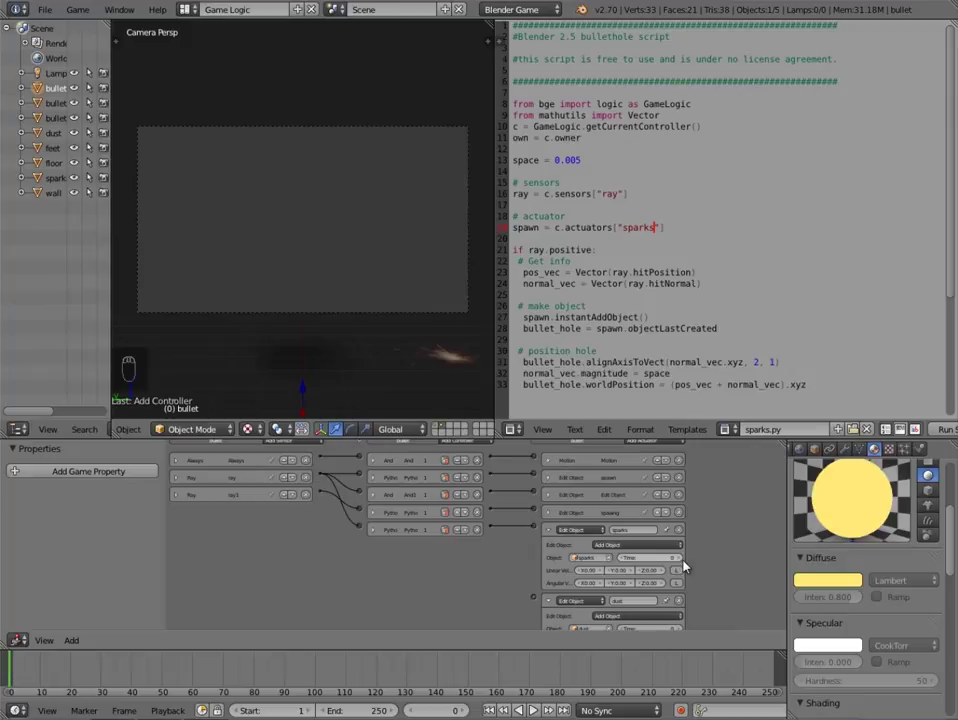
Wire both ray sensors to the new script controller and link it to the add-object actuator.
left_click_drag(687, 559, 552, 535)
left_click_drag(552, 535, 481, 587)
left_click_drag(501, 569, 315, 569)
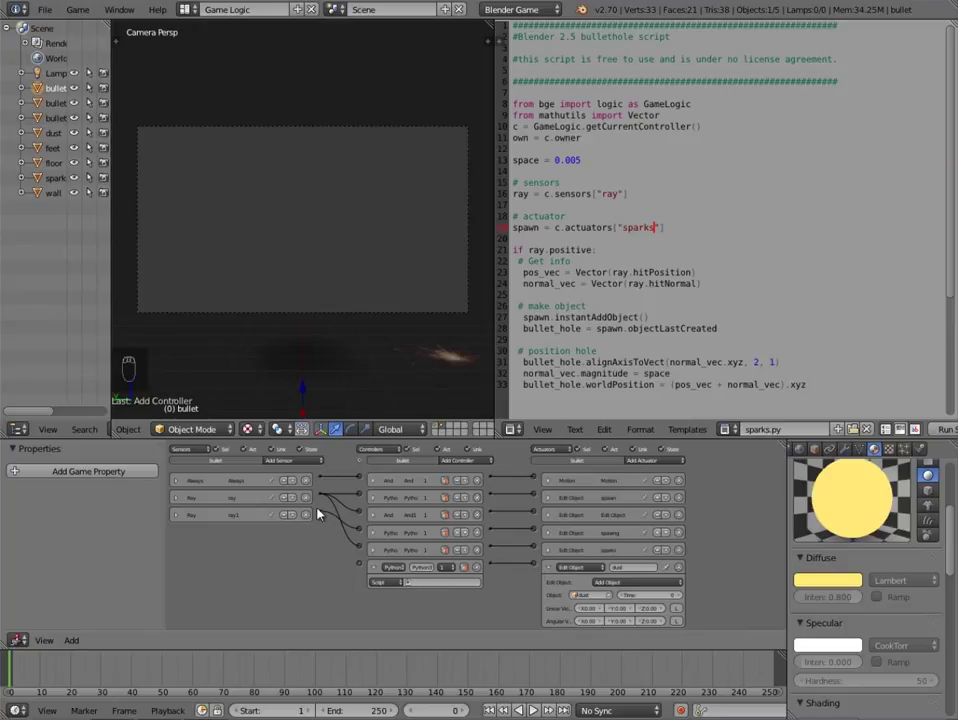
left_click_drag(327, 515, 180, 520)
left_click_drag(178, 517, 180, 518)
left_click_drag(180, 518, 184, 518)
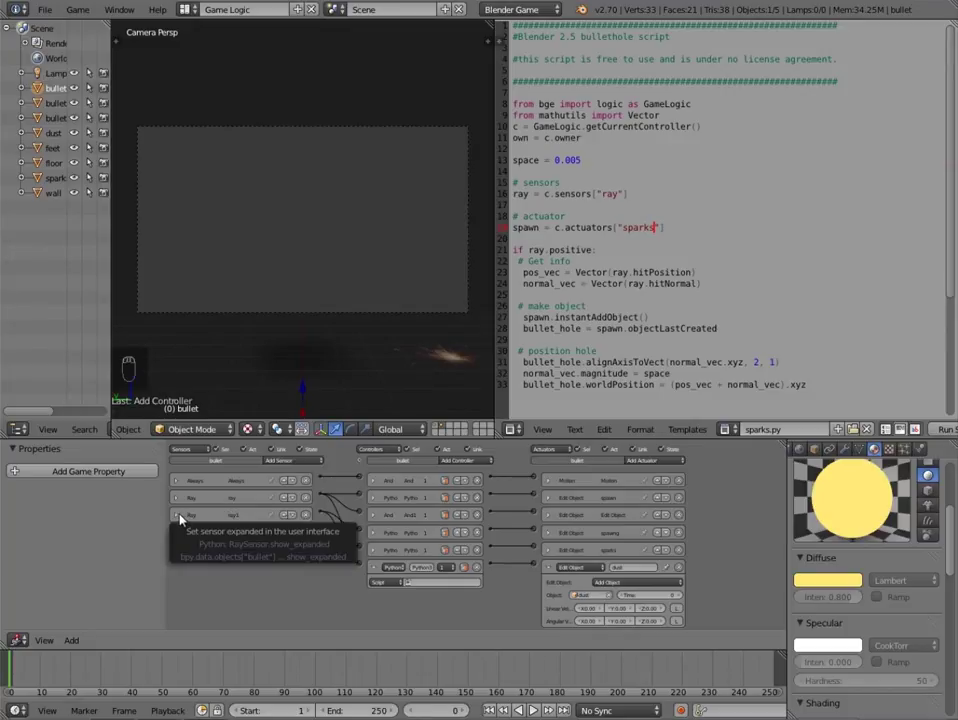
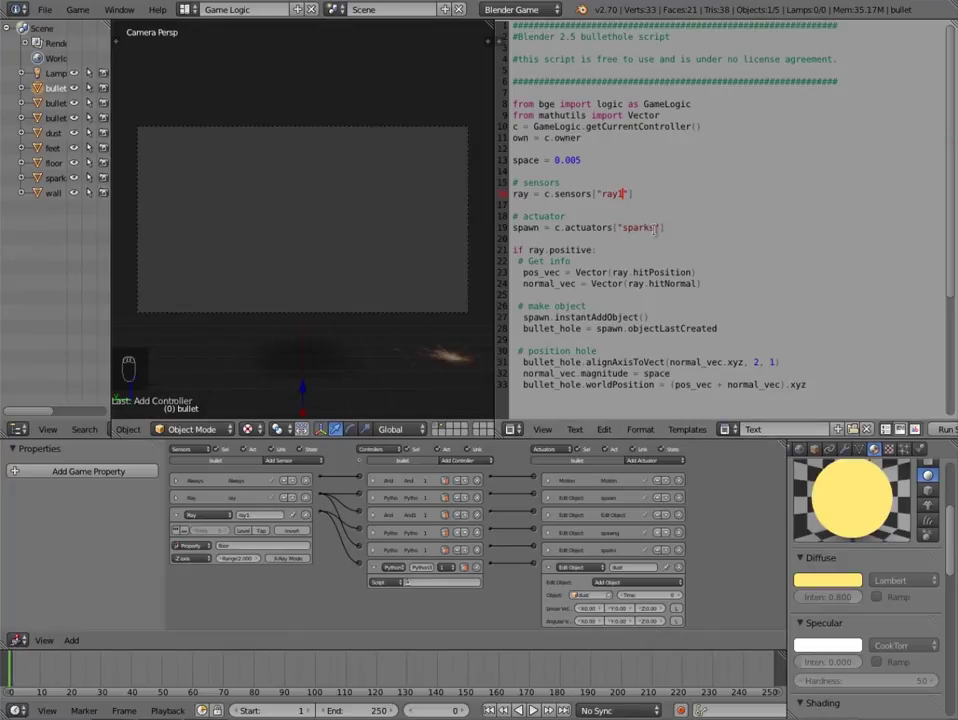
Replace the old actuator name in the script with 'dust'.
key("BackSpace")
key("BackSpace")
key("BackSpace")
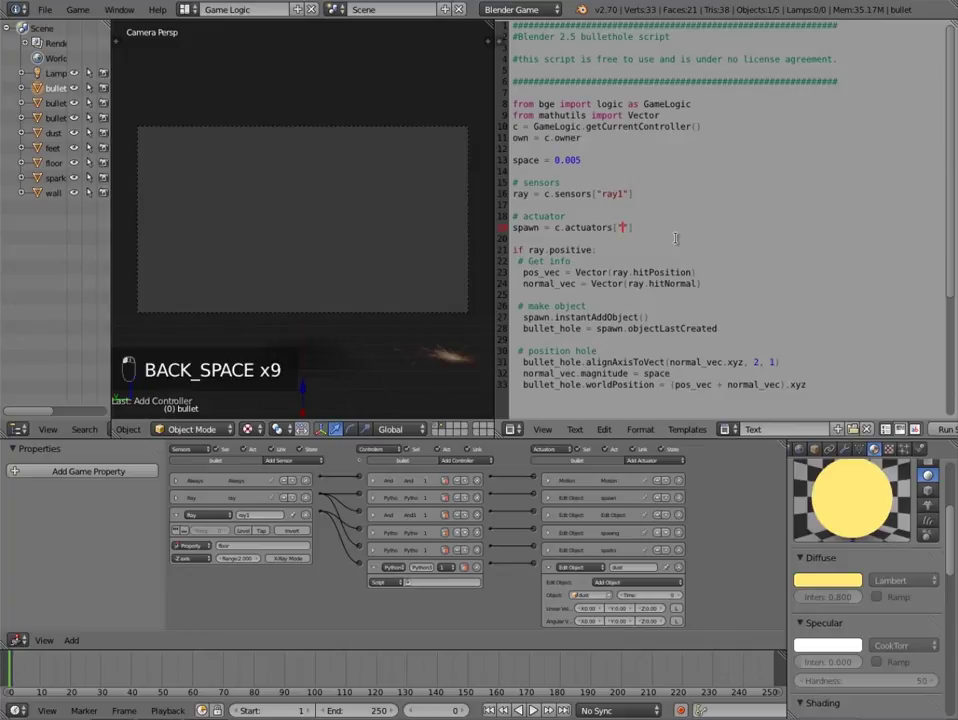
key("d")
key("u")
key("s")
key("t")
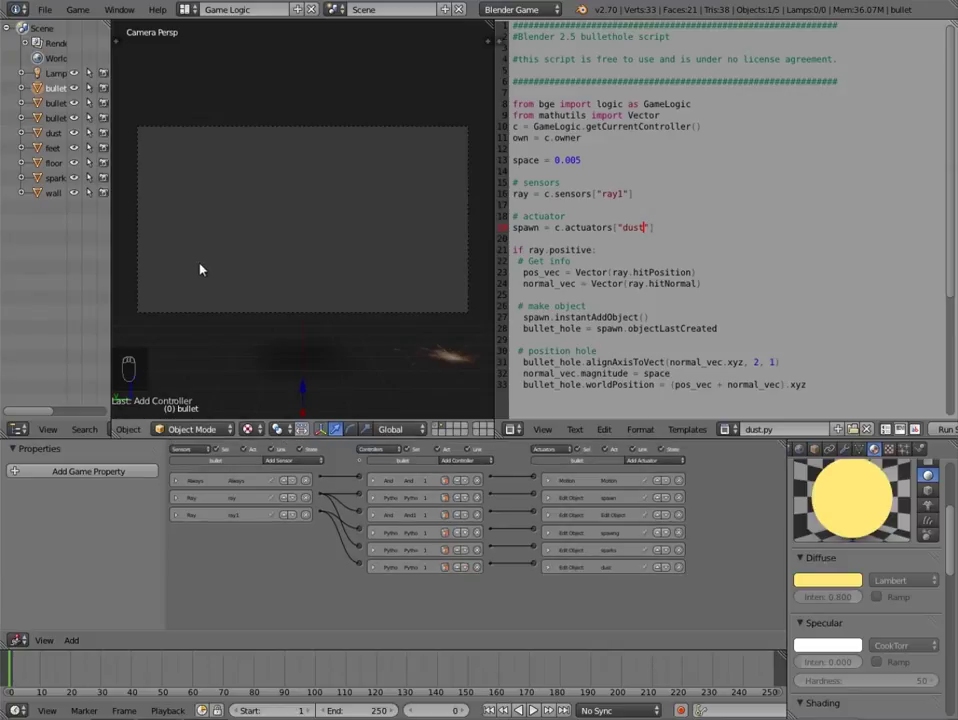
middle_click(263, 308)
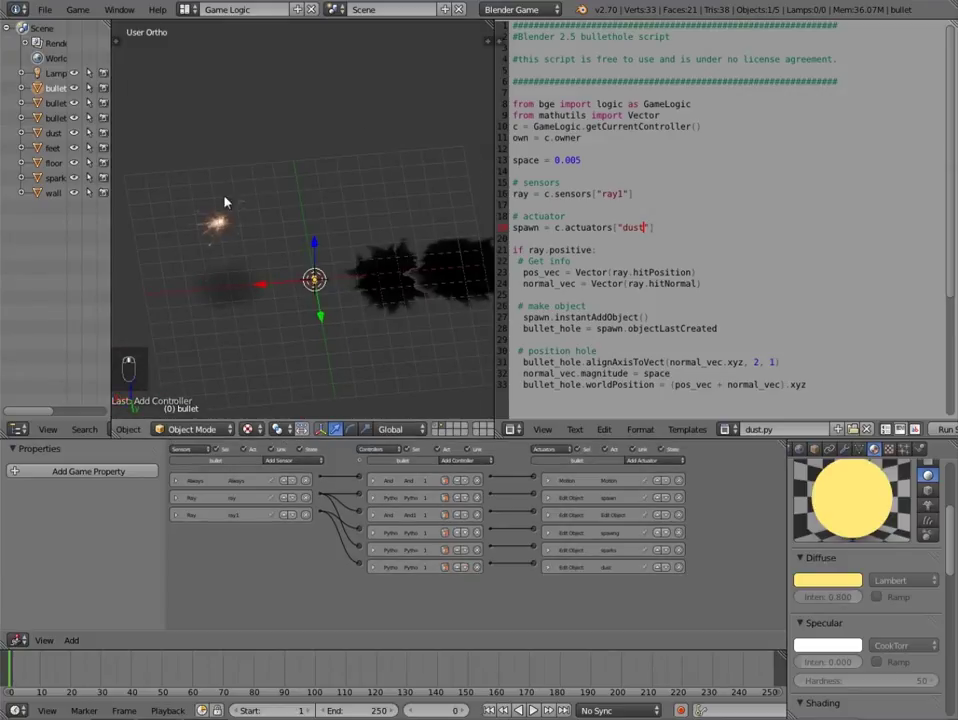
left_click_drag(379, 245, 359, 280)
left_click_drag(223, 210, 288, 211)
key("s")
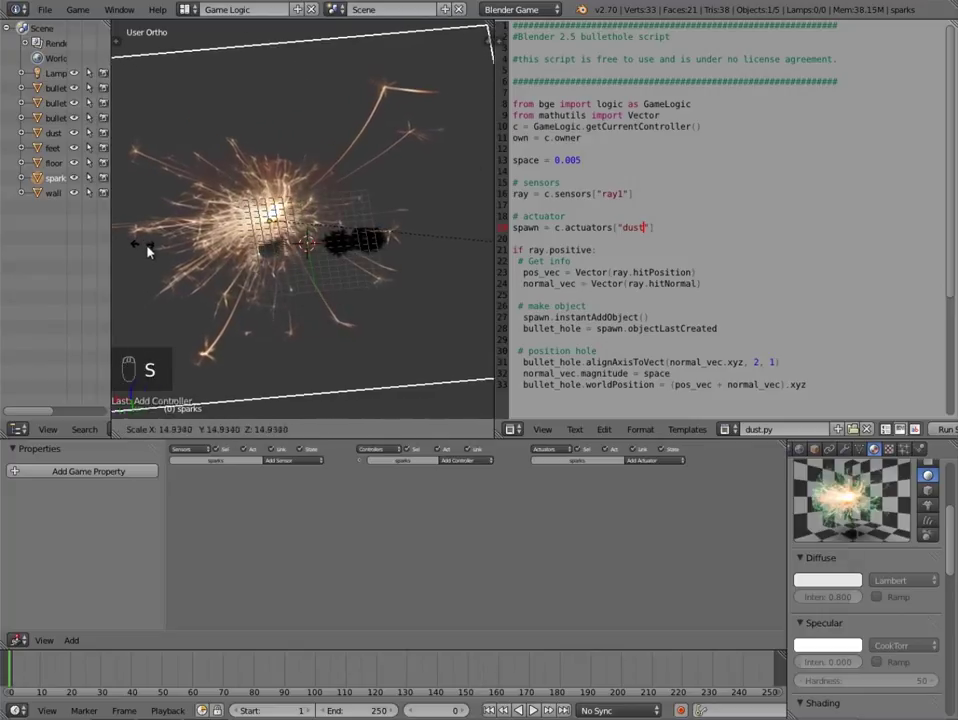
left_click_drag(259, 257, 302, 271)
key("s")
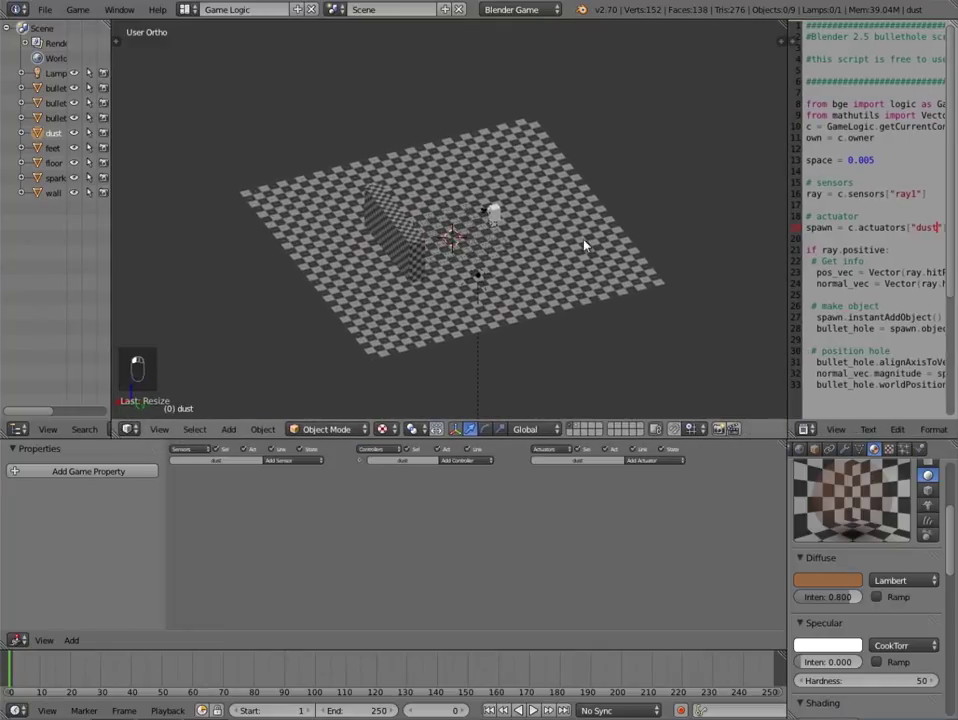
key("KP_0")
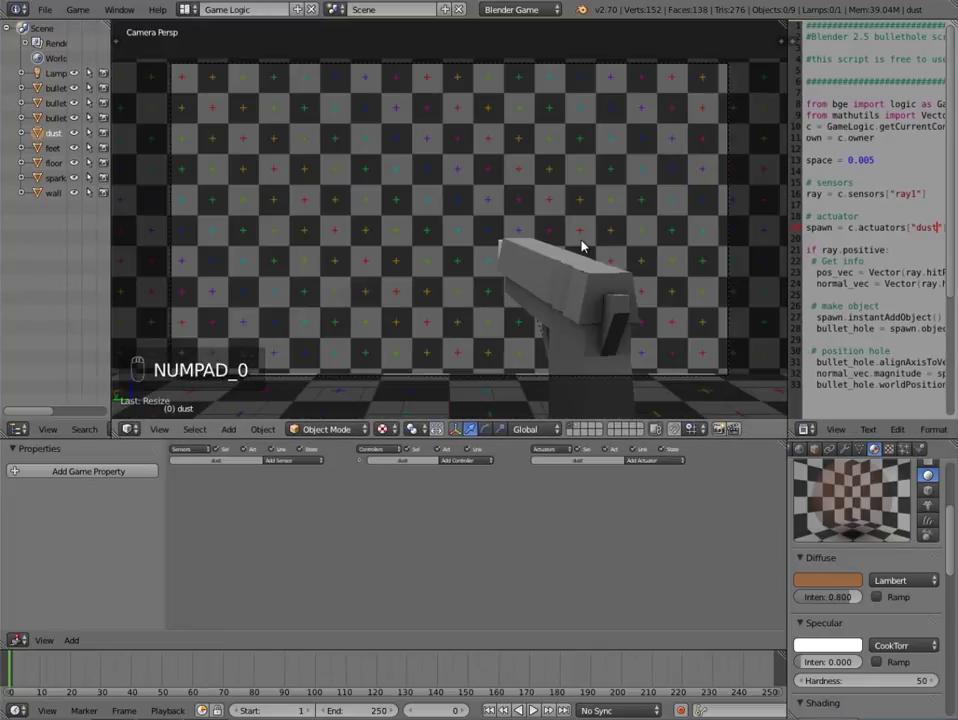
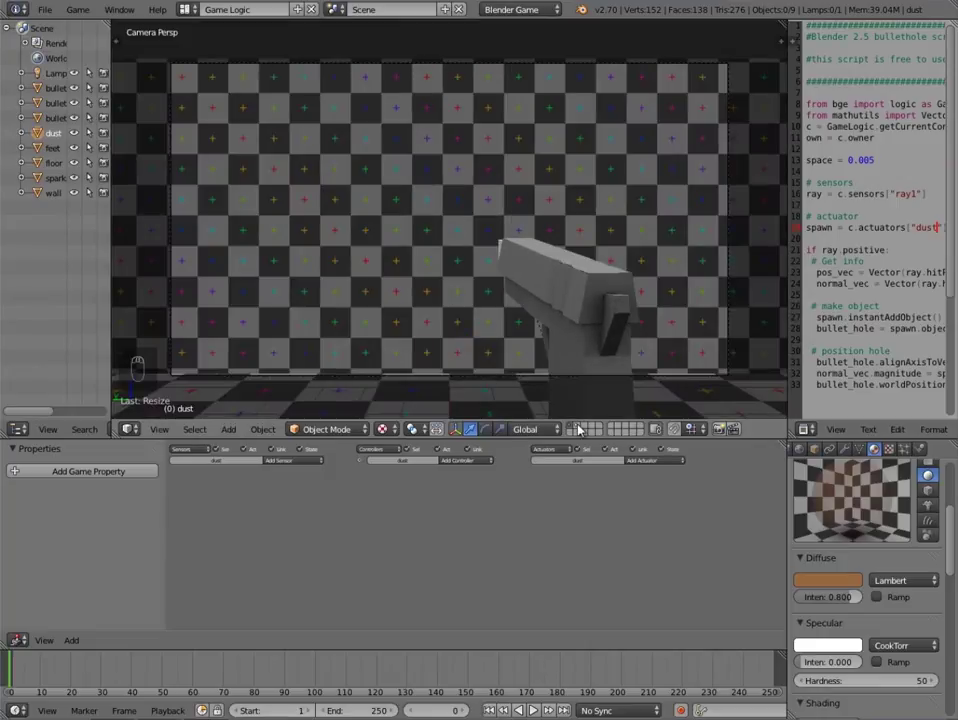
Duplicate the sparks plane's face in Edit Mode as a second copy.
left_click(433, 322)
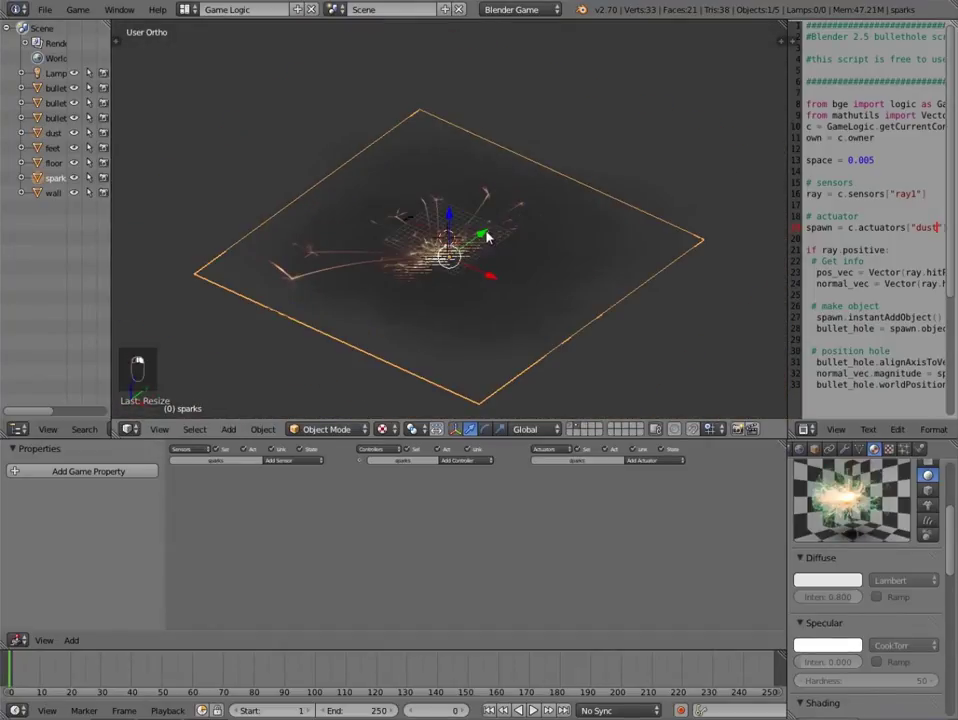
key("Tab")
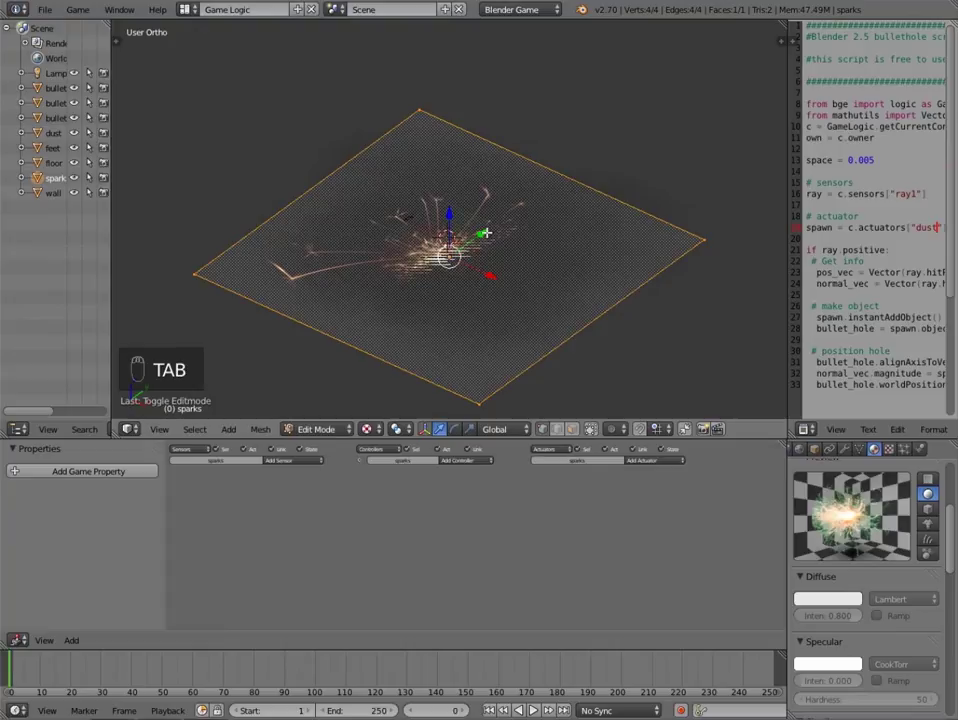
key("shift+d")
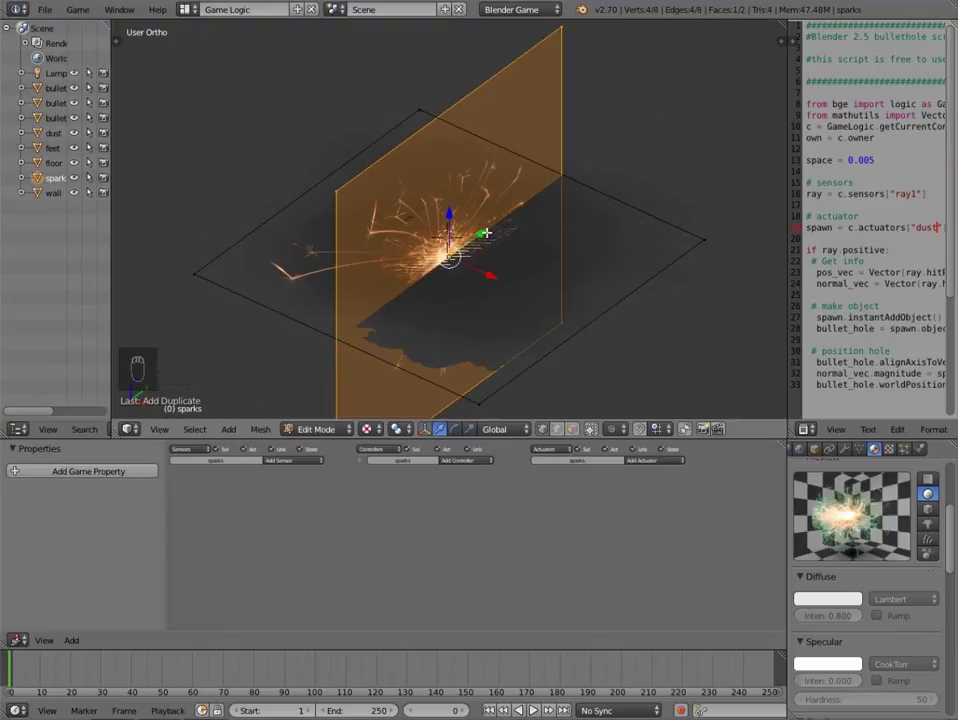
key("Tab")
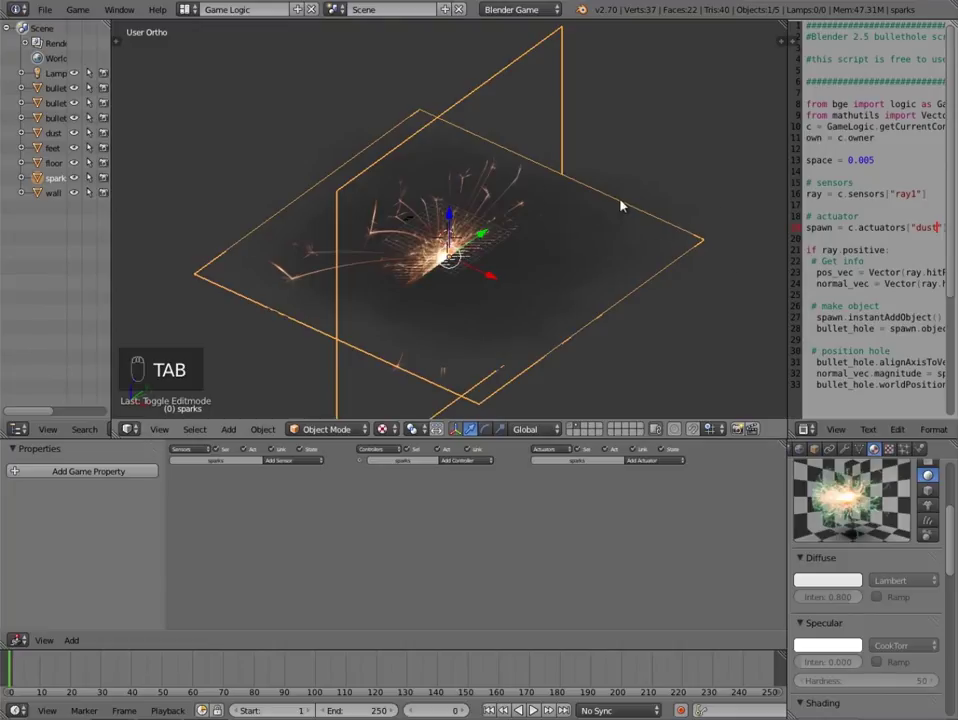
left_click(433, 175)
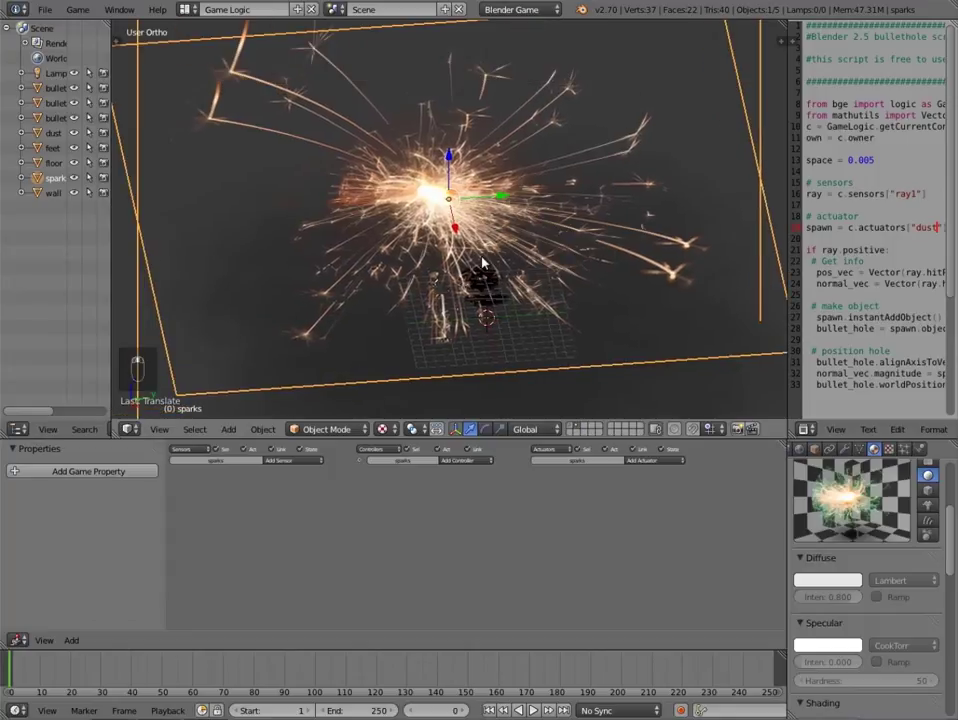
Position and rotate the copied face upright so it crosses the sparks plane.
key("Tab")
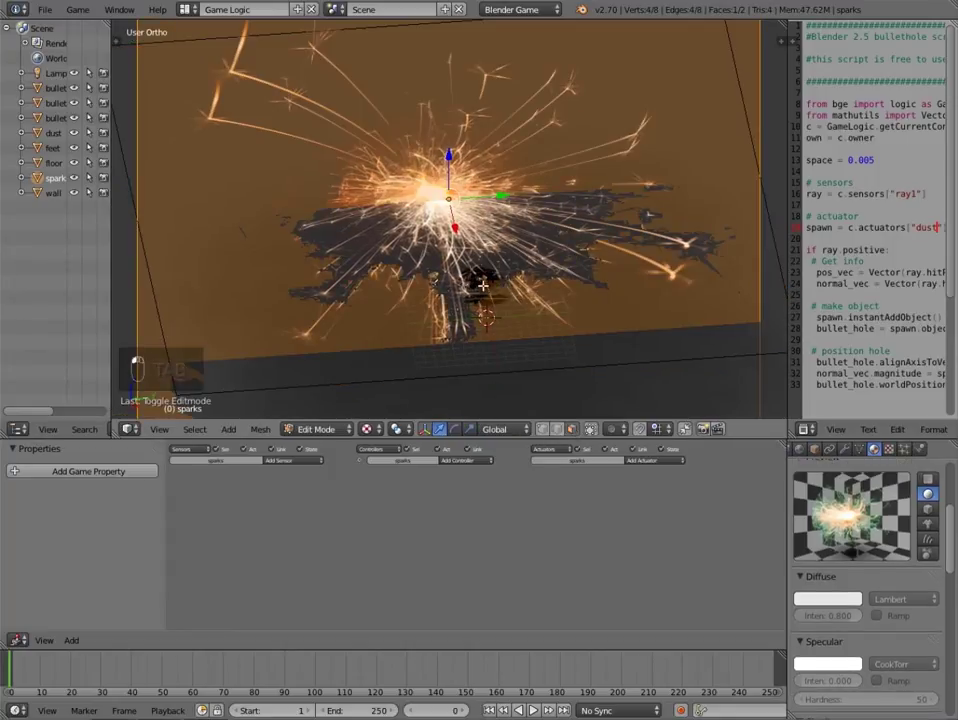
left_click_drag(675, 270, 678, 270)
middle_click(678, 270)
key("g")
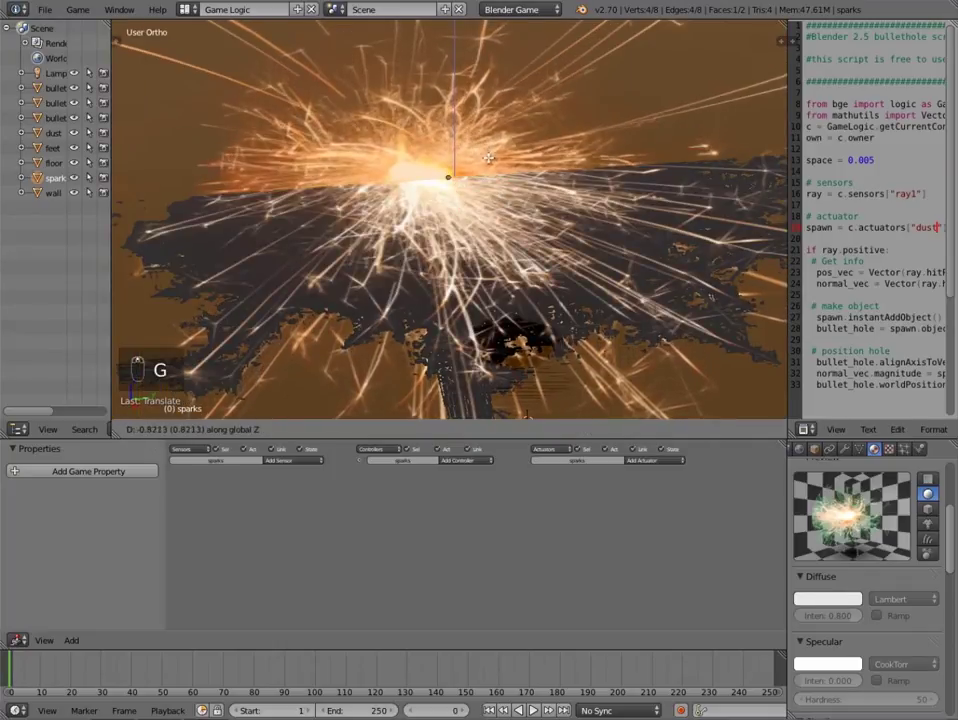
key("Tab")
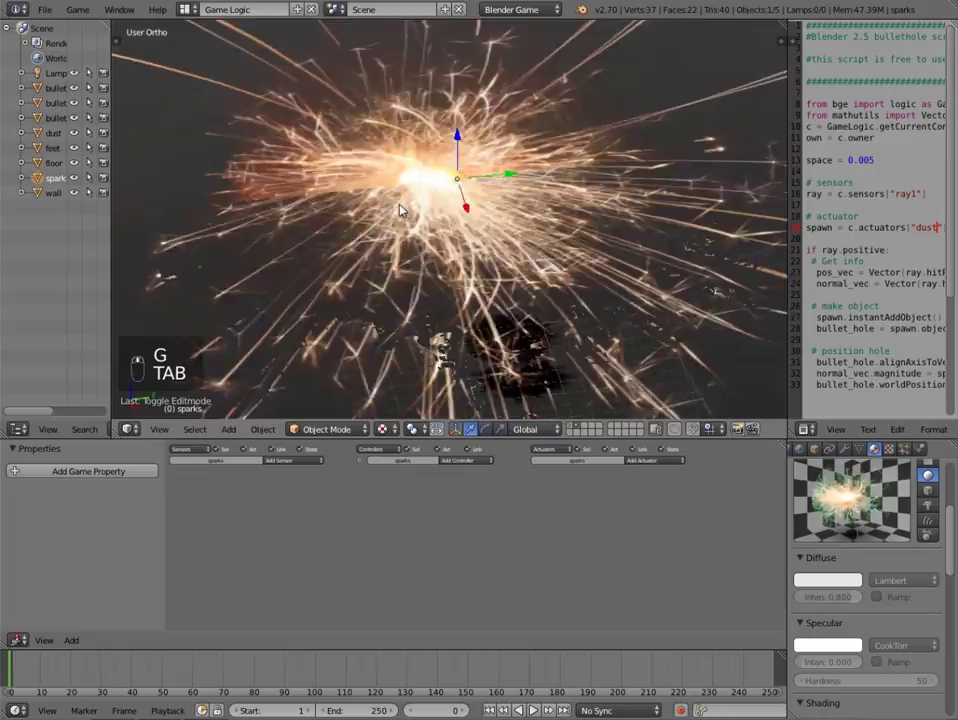
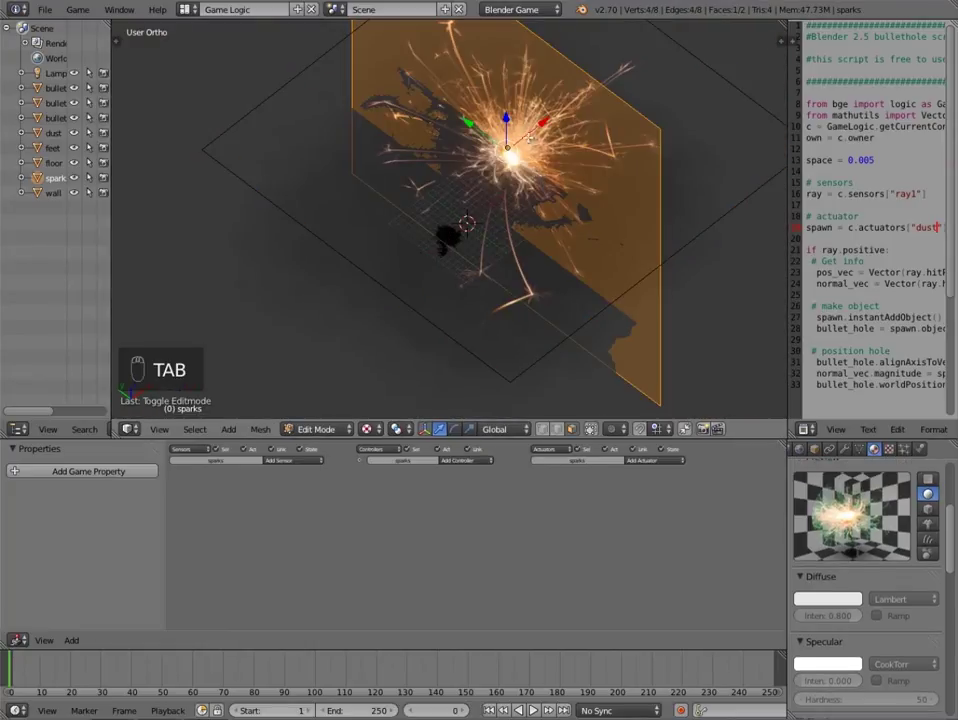
key("Tab")
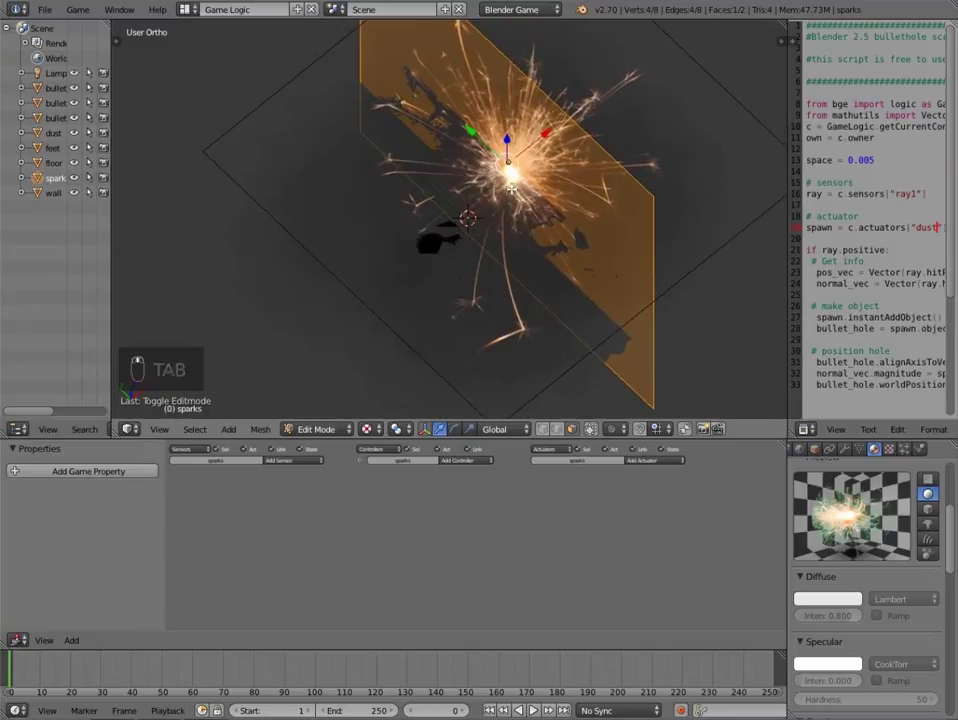
key("r")
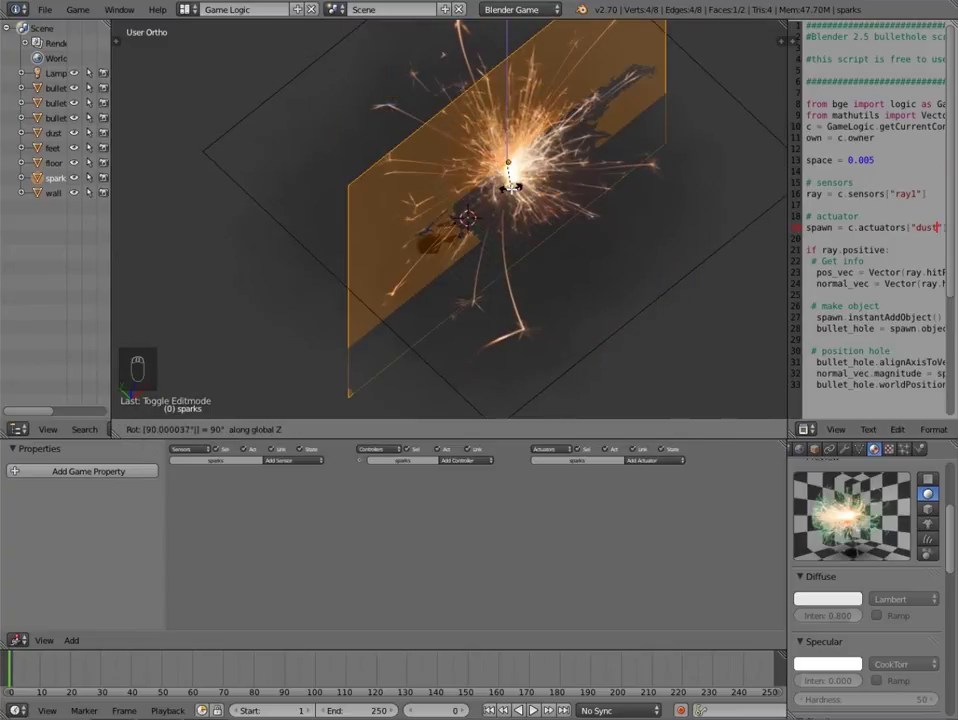
key("Tab")
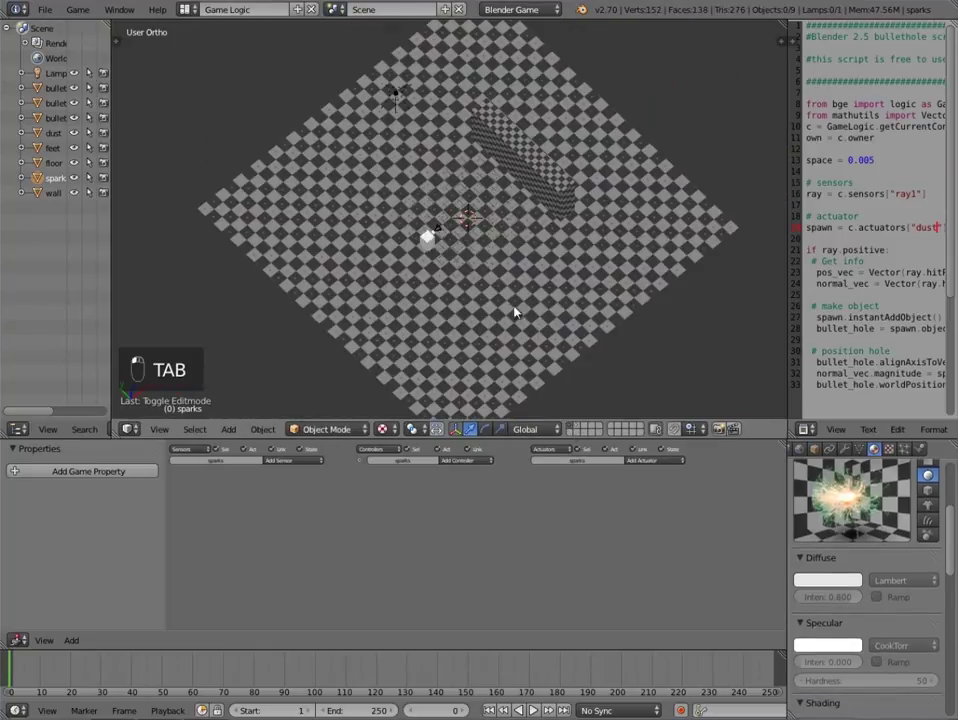
Switch to the camera's view of the gun facing the checkered wall.
key("KP_0")
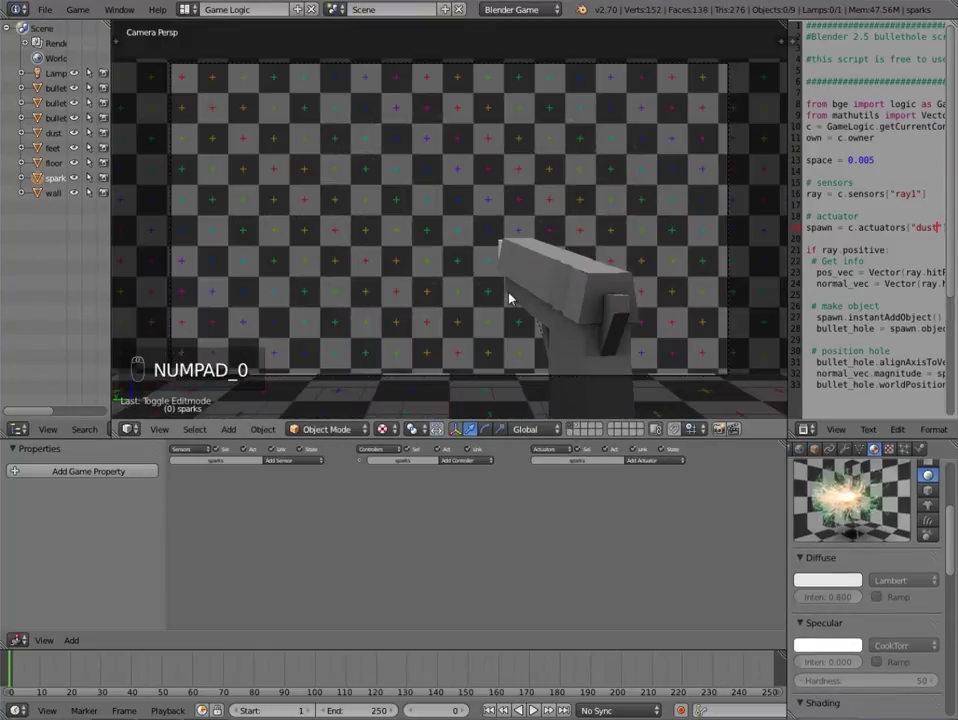
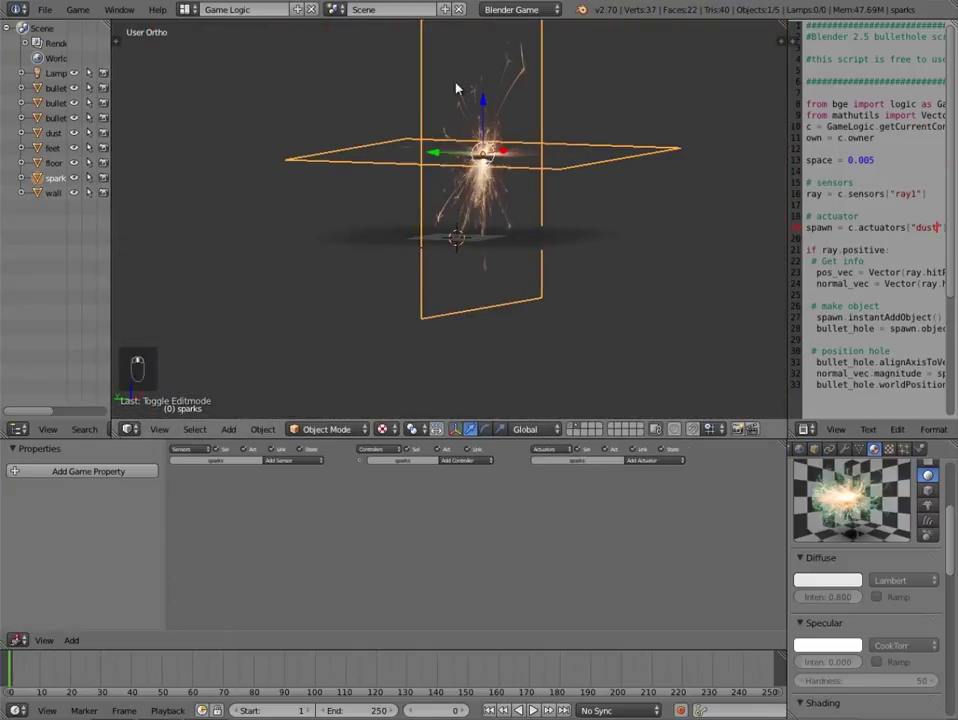
key("Tab")
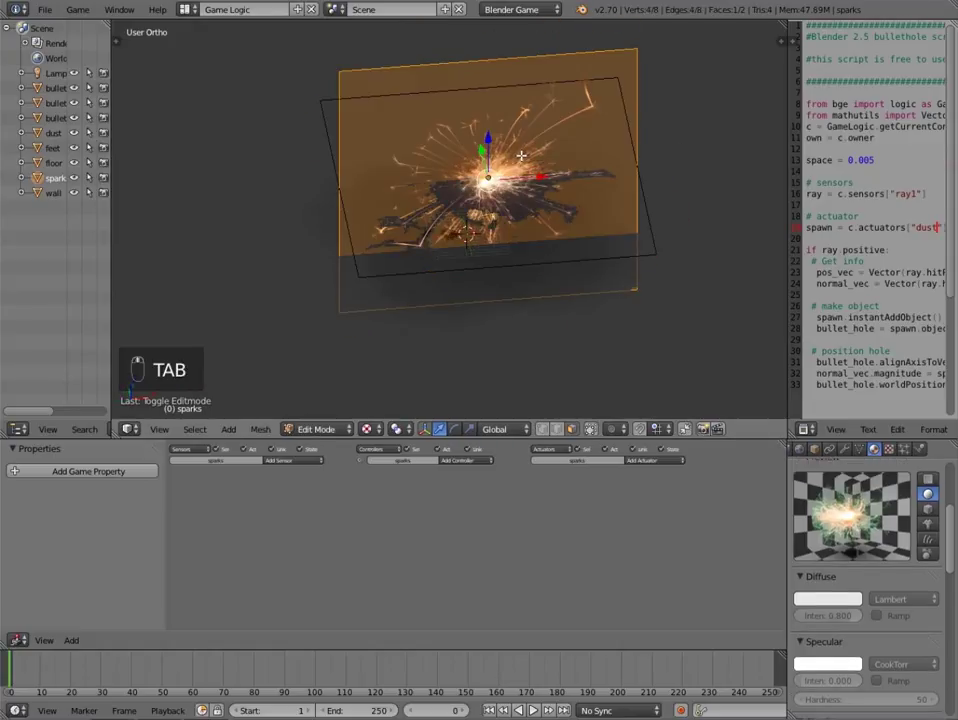
key("r")
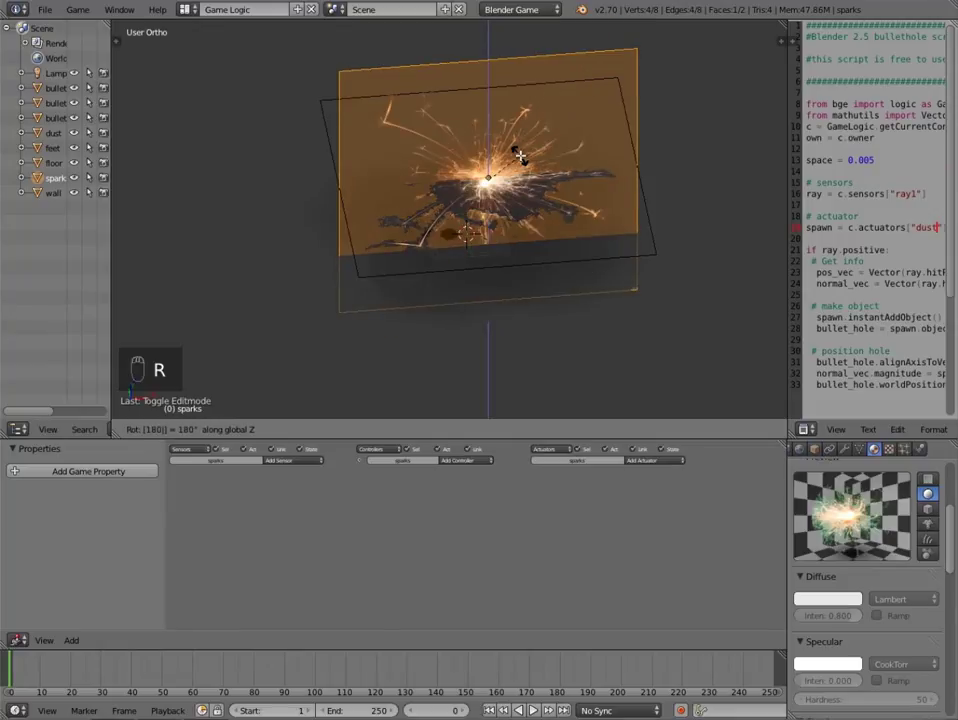
key("Tab")
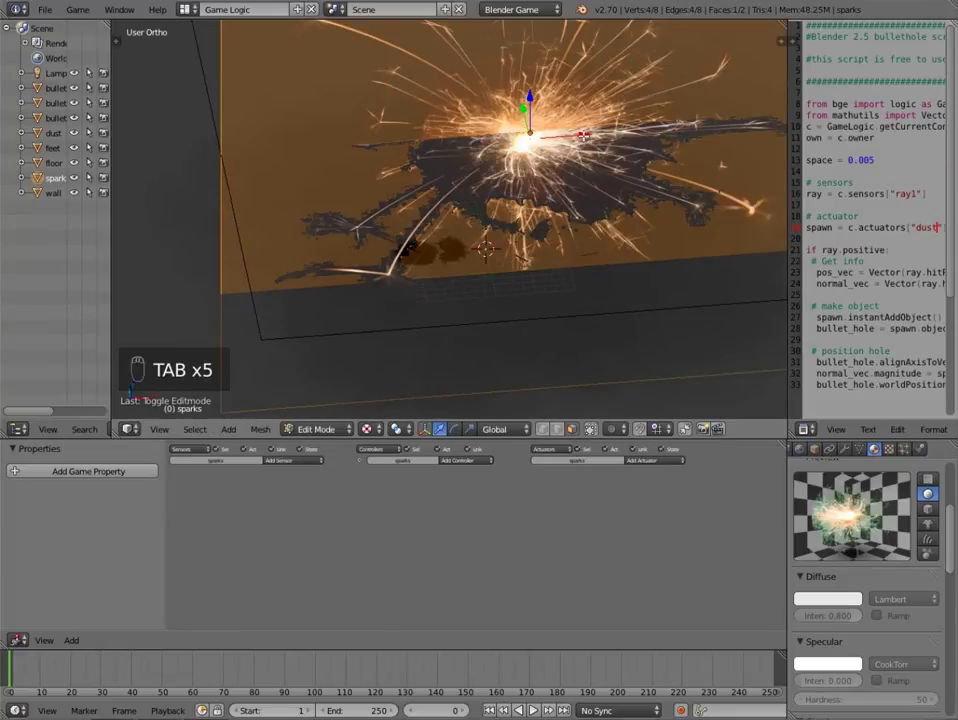
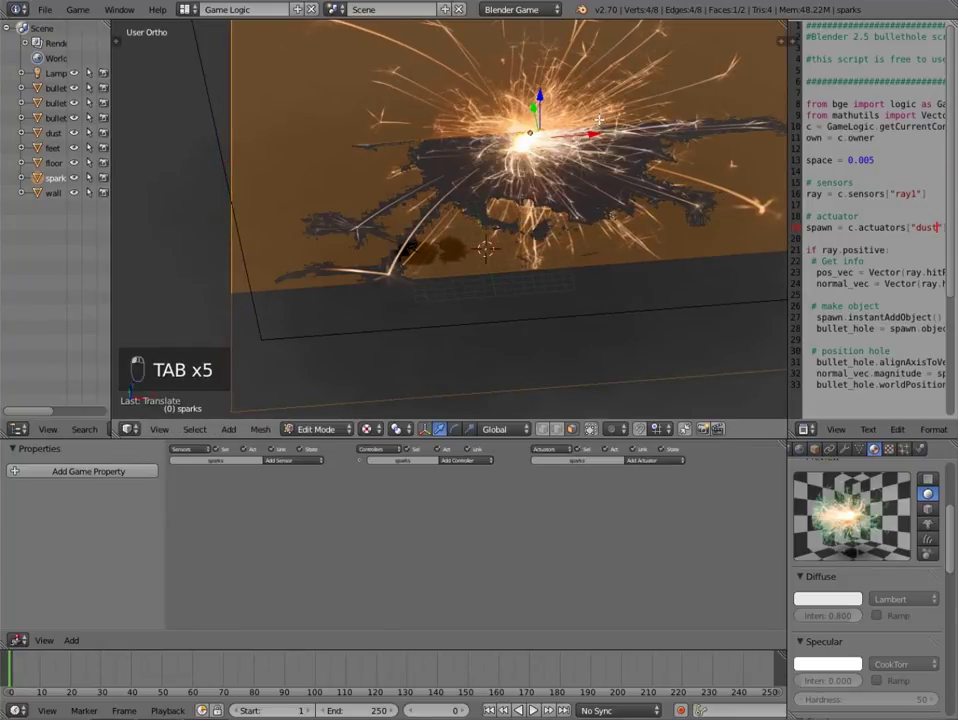
key("g")
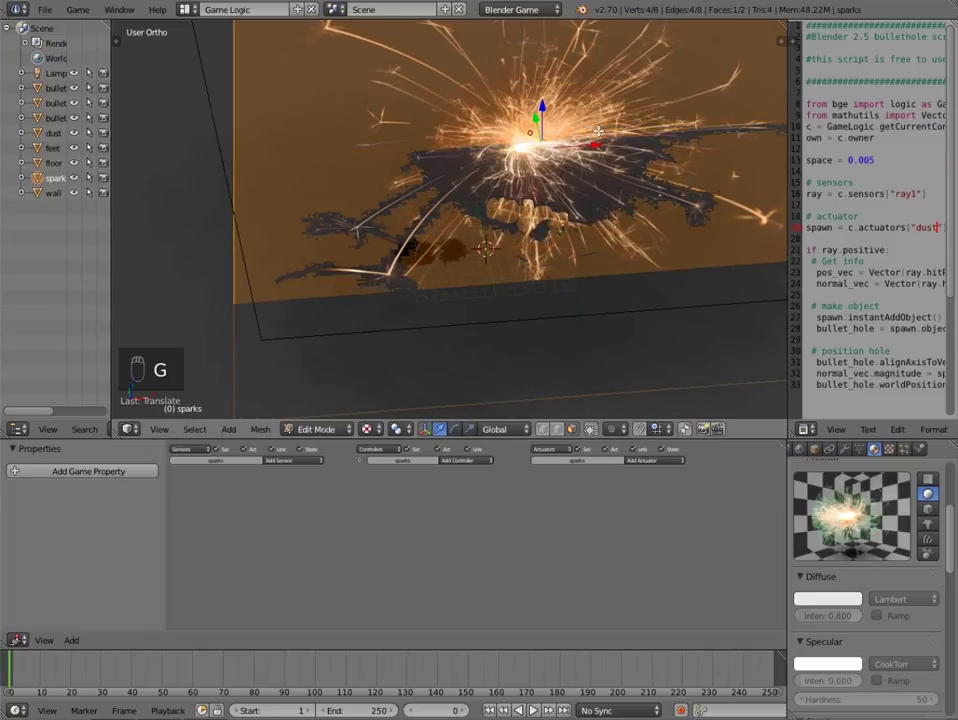
key("Tab")
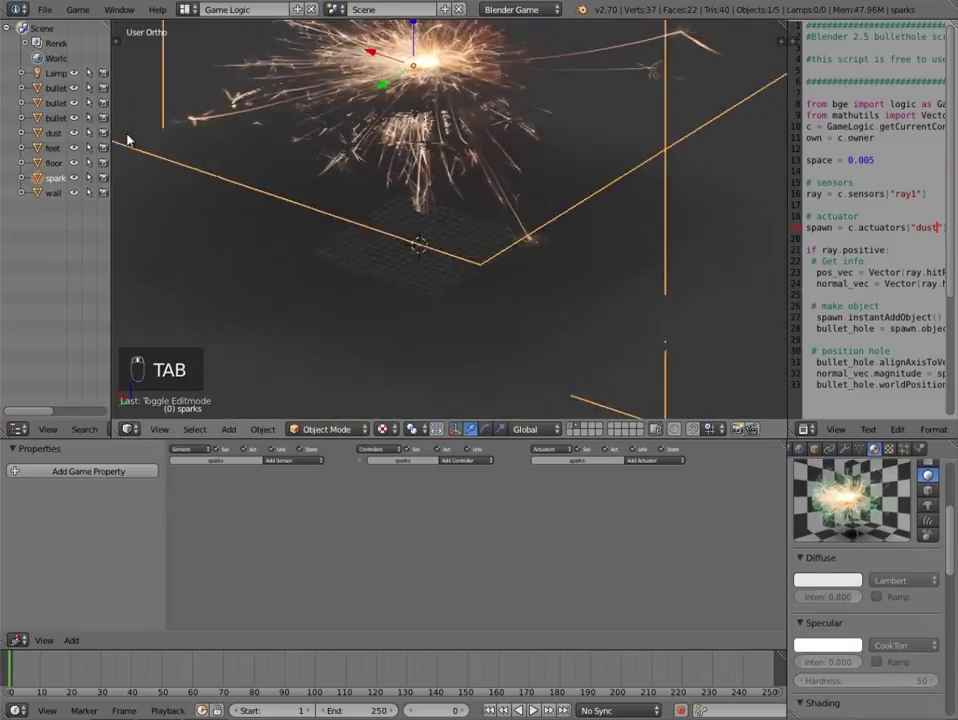
key("Tab")
key("g")
key("Tab")
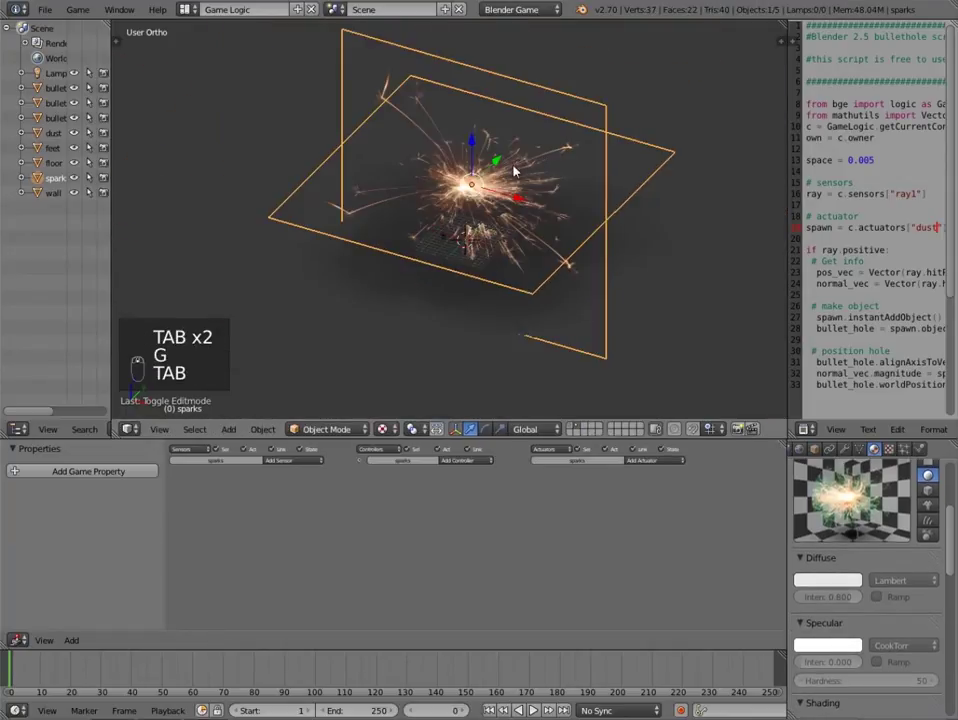
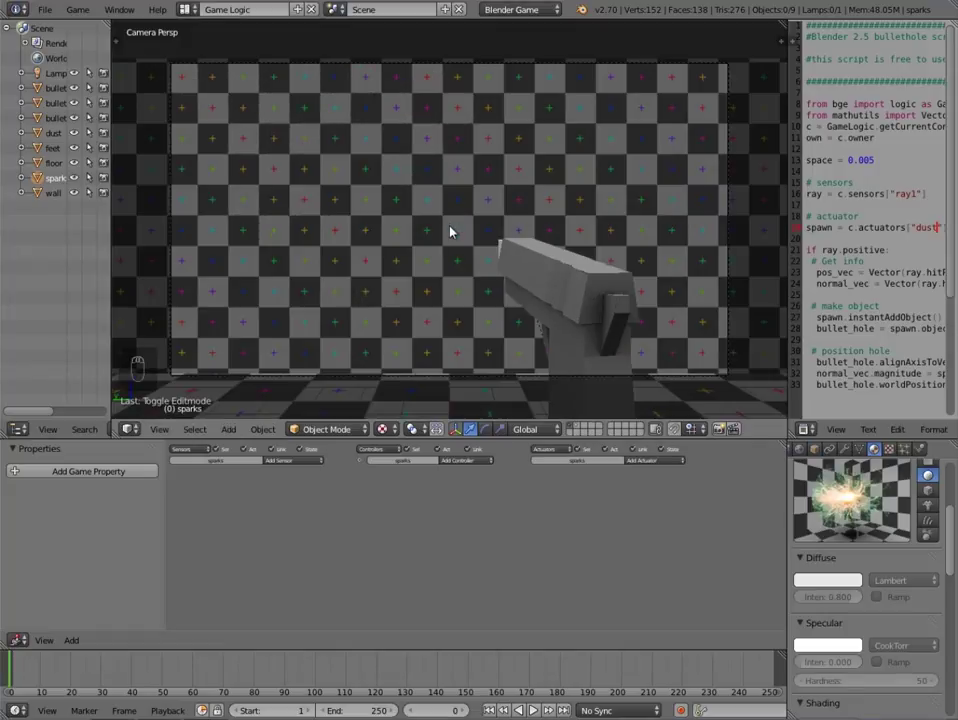
Start the game to test shooting bullet holes with sparks.
key("p")
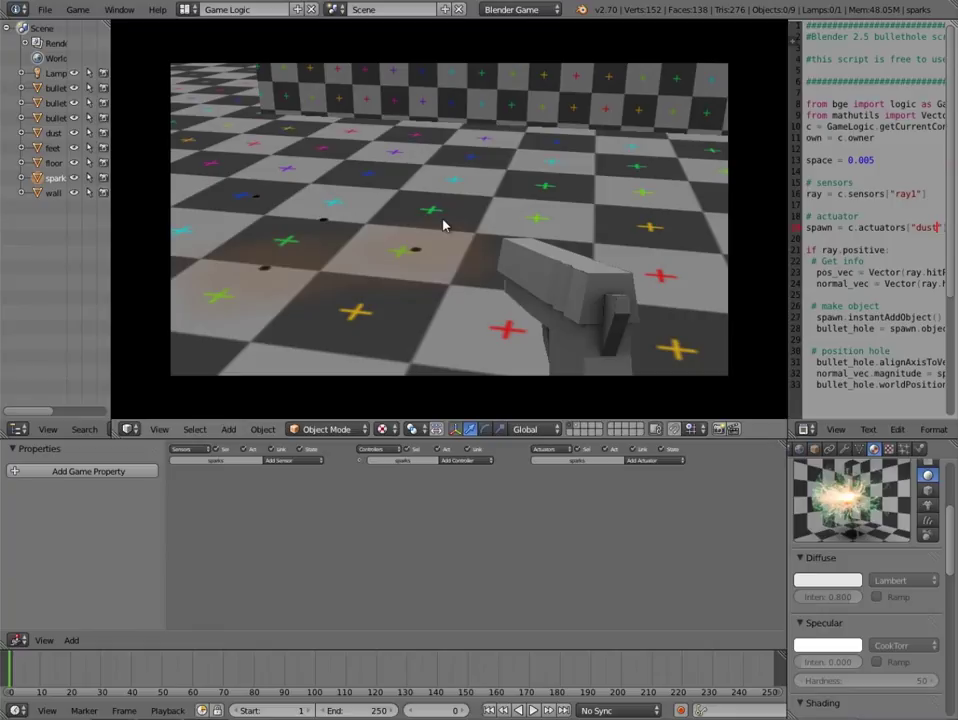
Isolate the dust plane and scale it down to a small square beneath the sparks.
key("p")
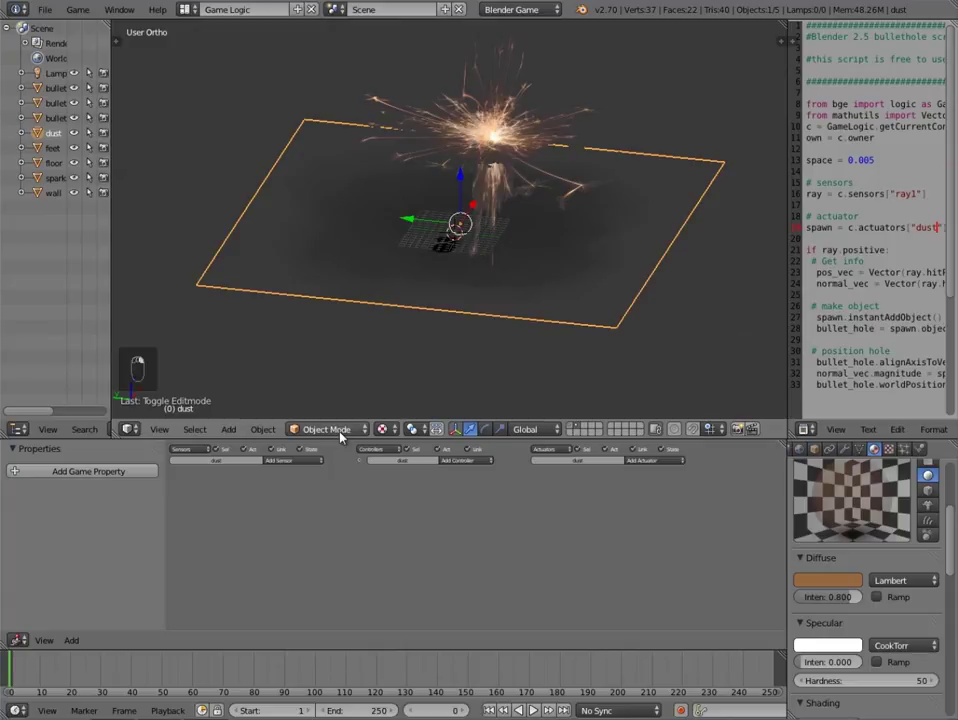
left_click_drag(343, 435, 22, 669)
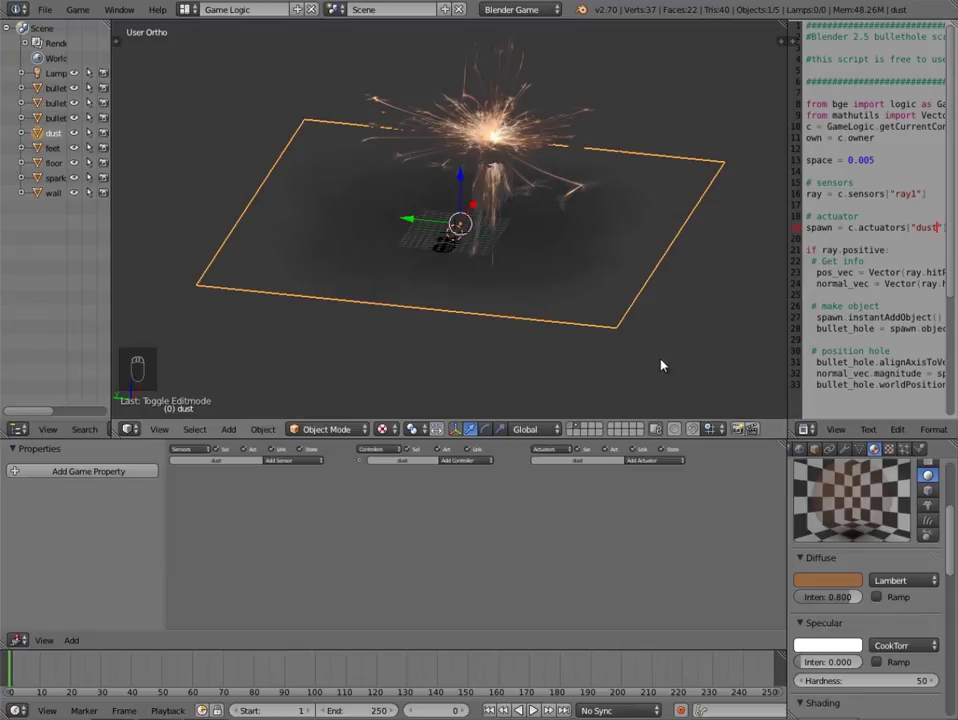
key("s")
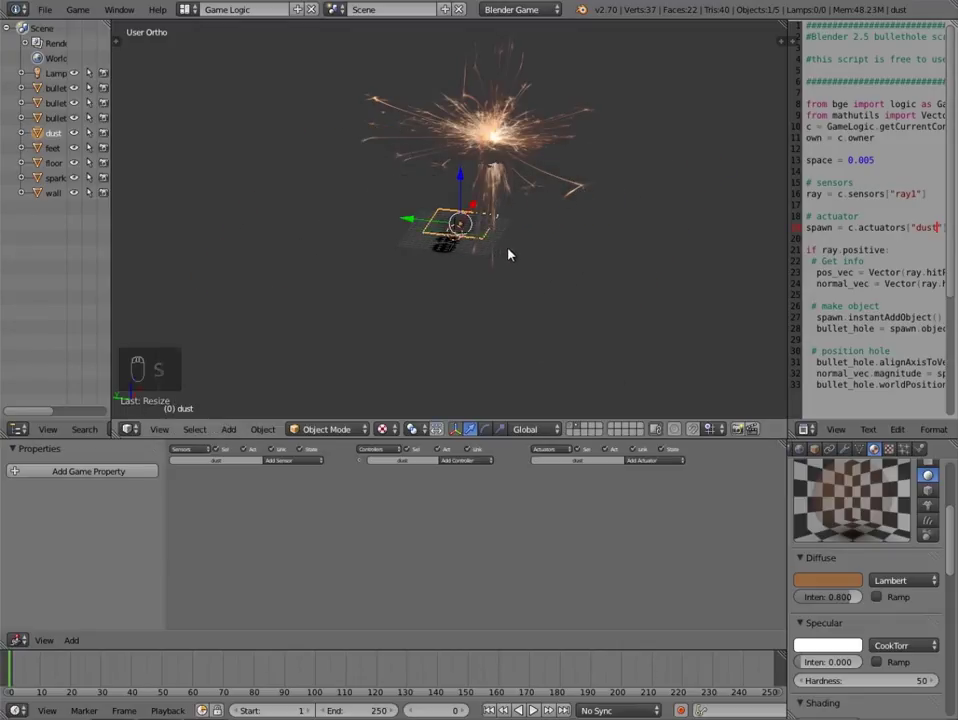
Keyframe the small dust plane's scale at frame 0, then a larger scale at frame 60.
key("i")
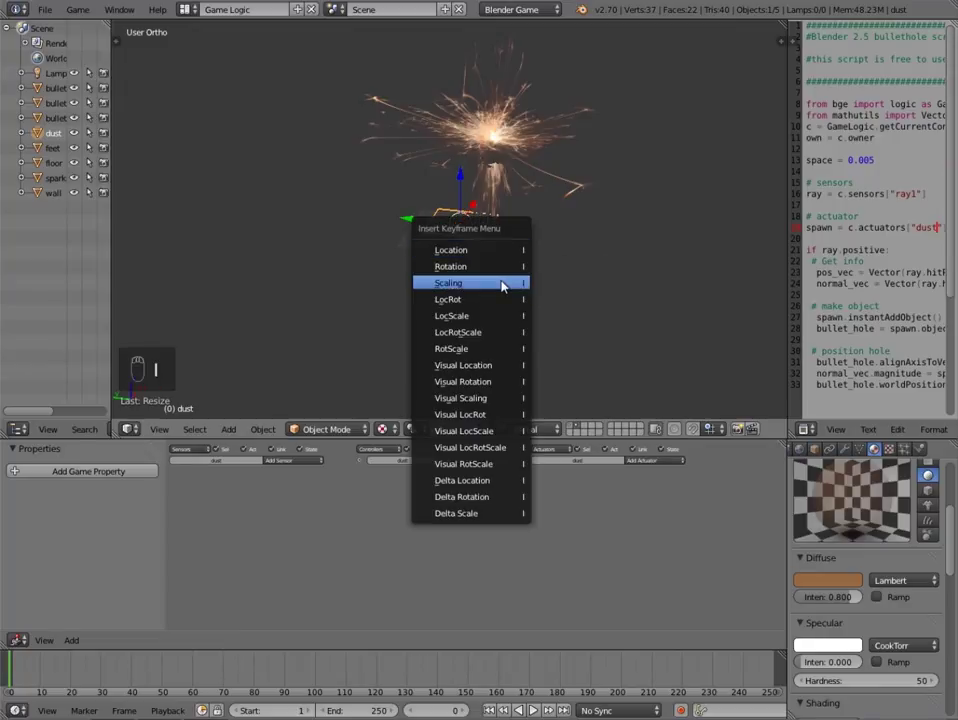
left_click_drag(127, 684, 203, 678)
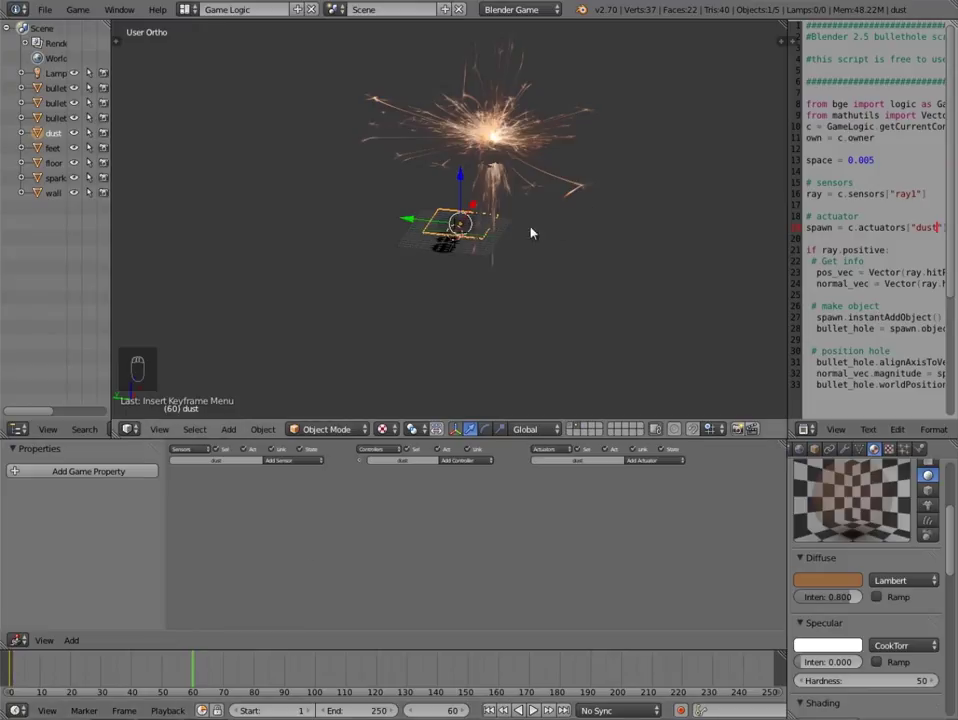
key("s")
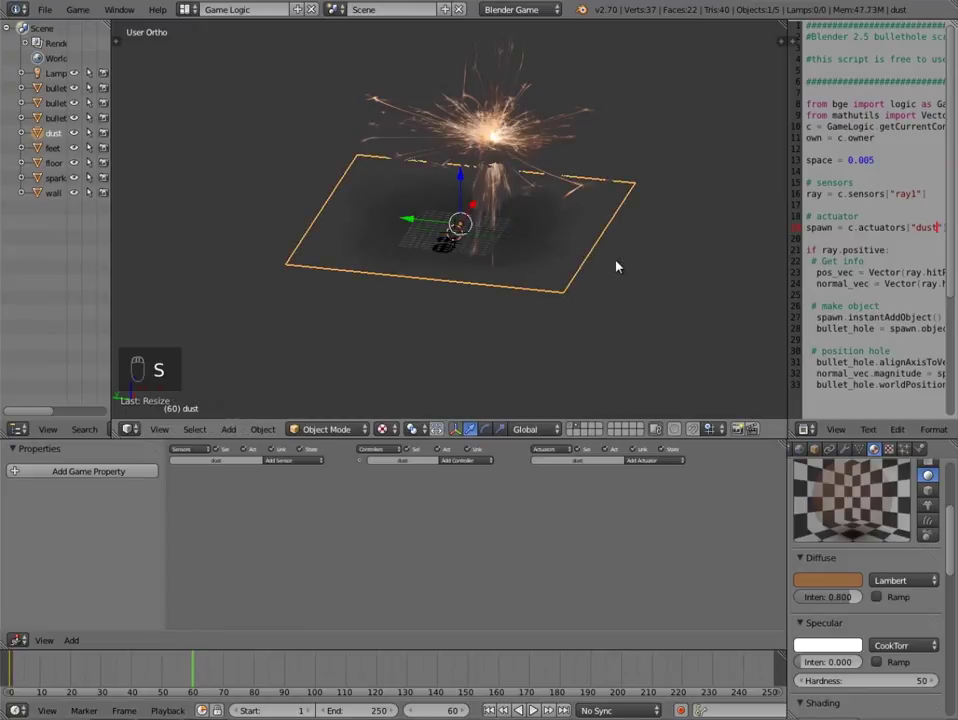
key("s")
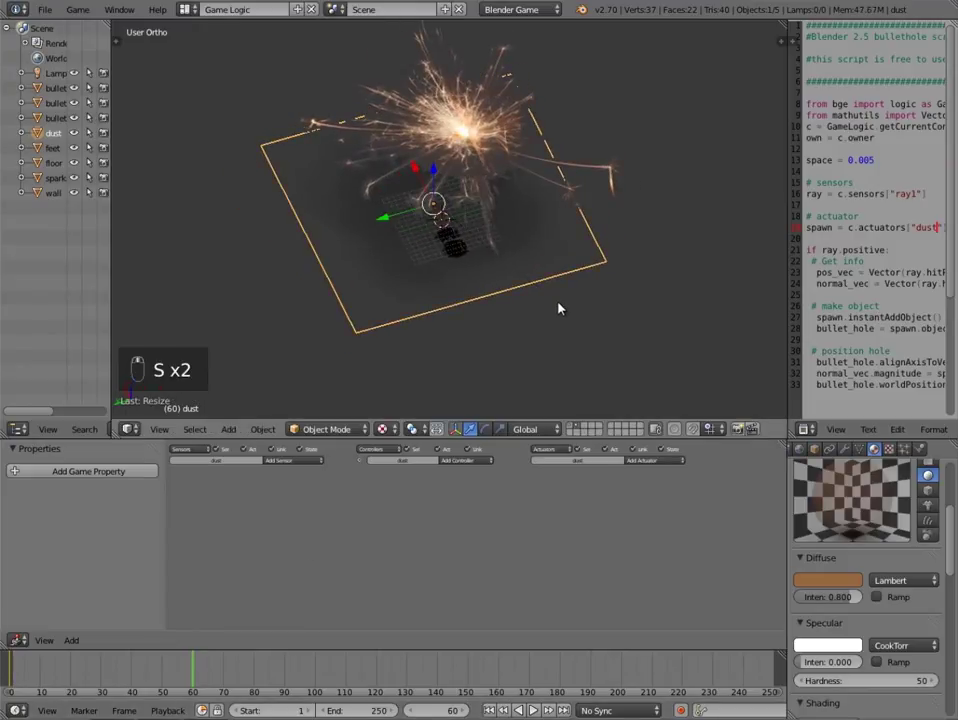
Return to the first frame and zoom in on the dust plane.
key("i")
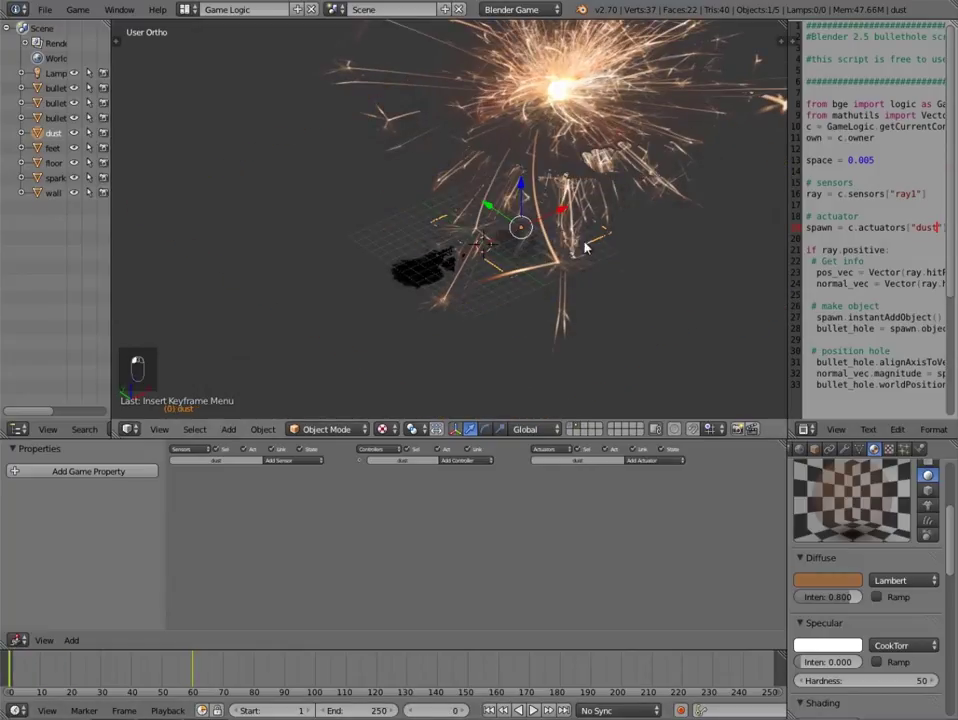
key("s")
key("s")
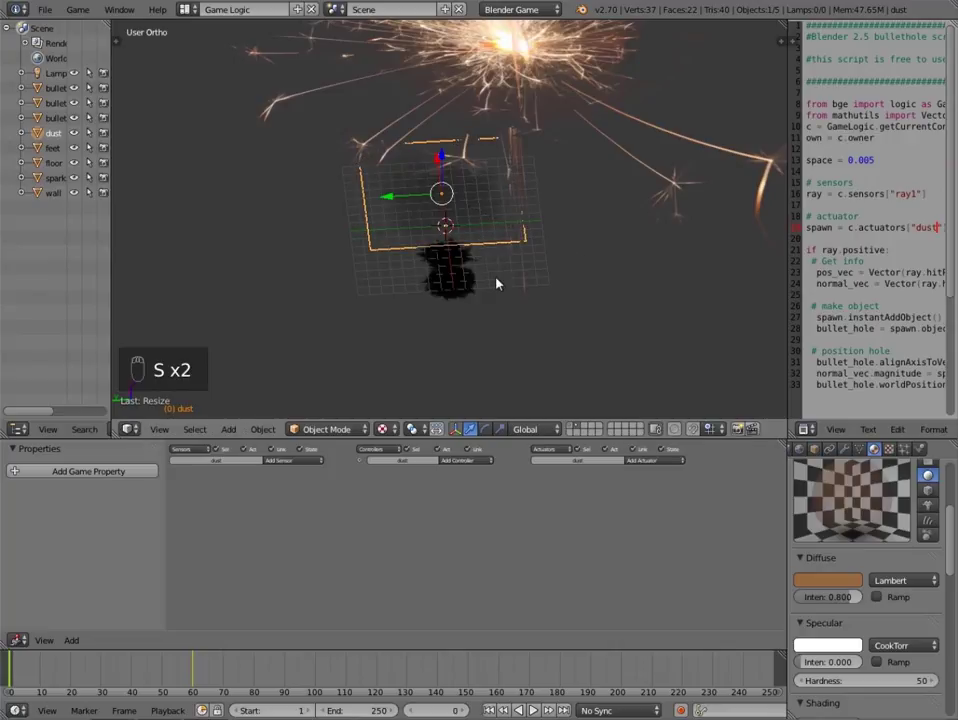
Add an Always sensor, controller, Action actuator playing dustAction over frames 0–60, and a Motion actuator.
key("i")
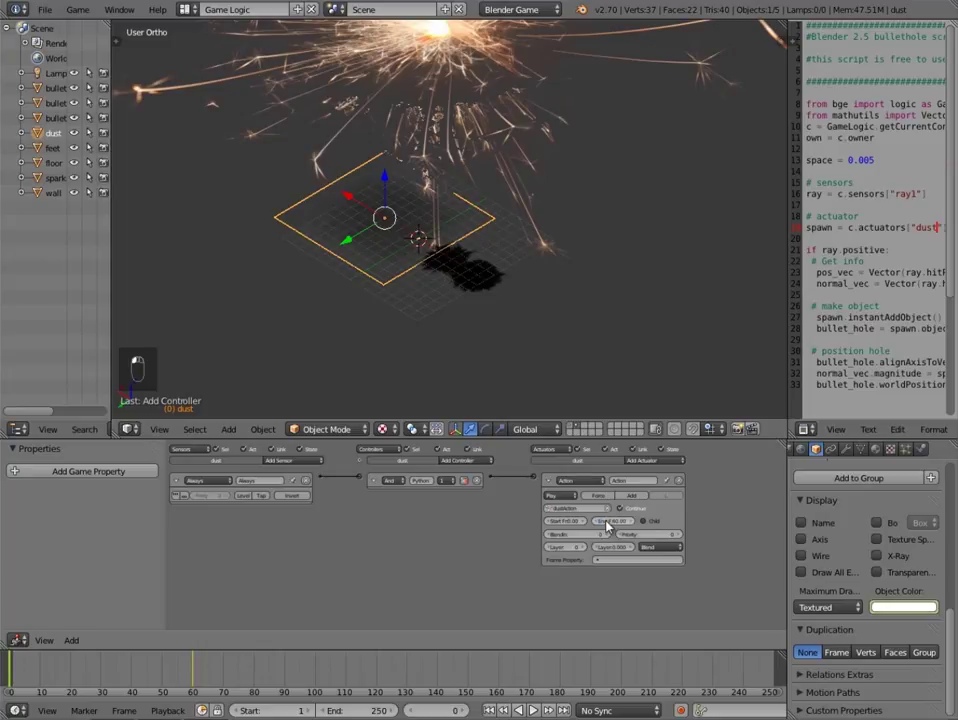
key("p")
key("p")
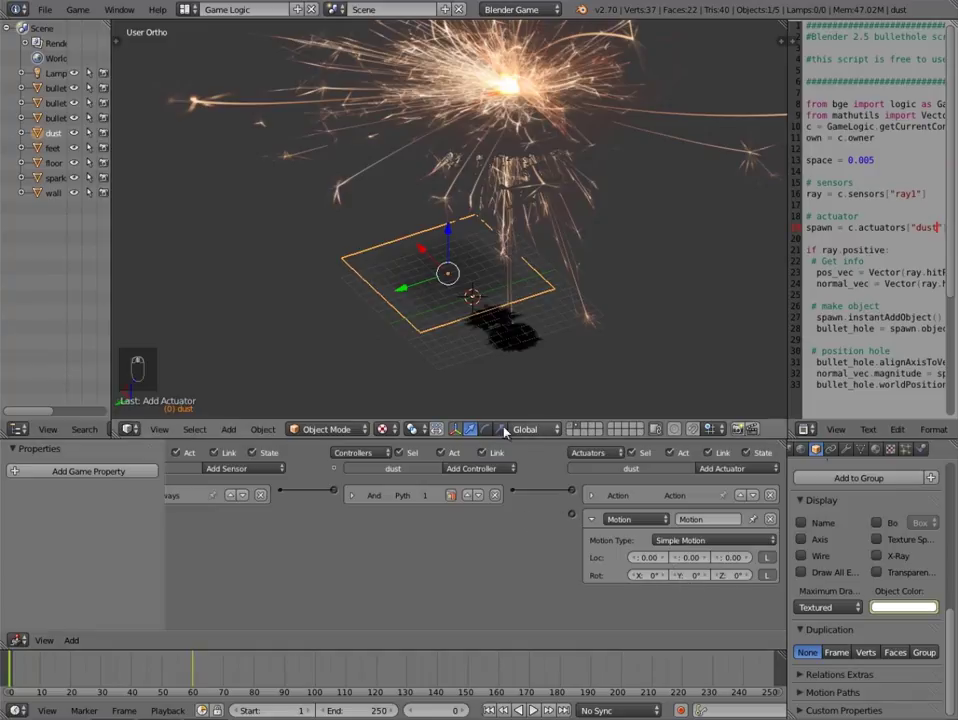
Set the Motion actuator to a local X movement of -0.005 and link it to the controller.
left_click_drag(197, 97, 192, 185)
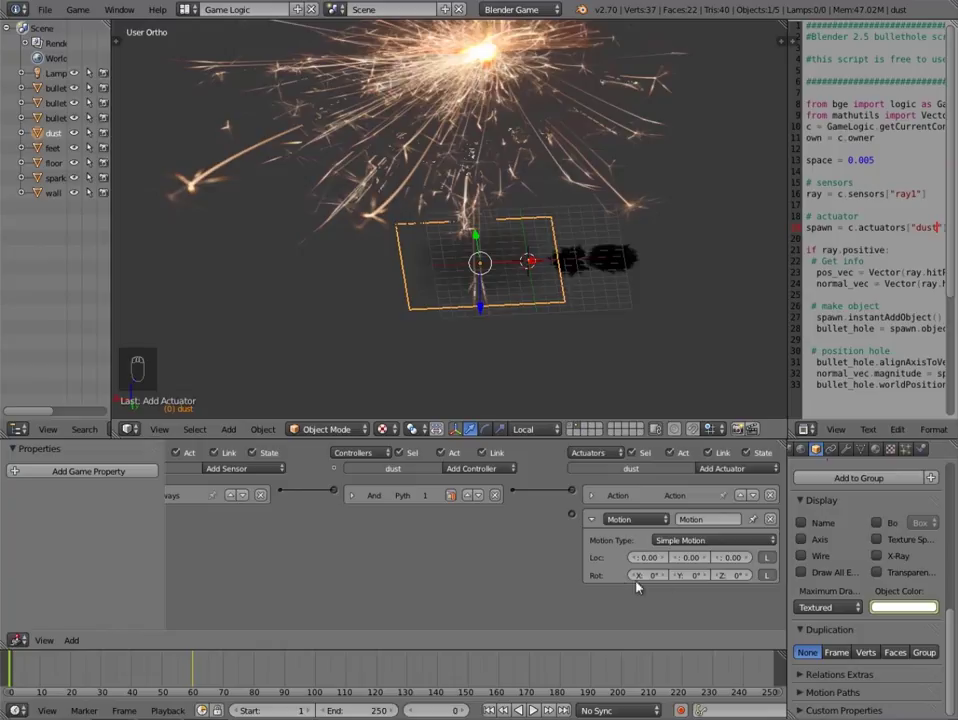
left_click_drag(192, 185, 192, 185)
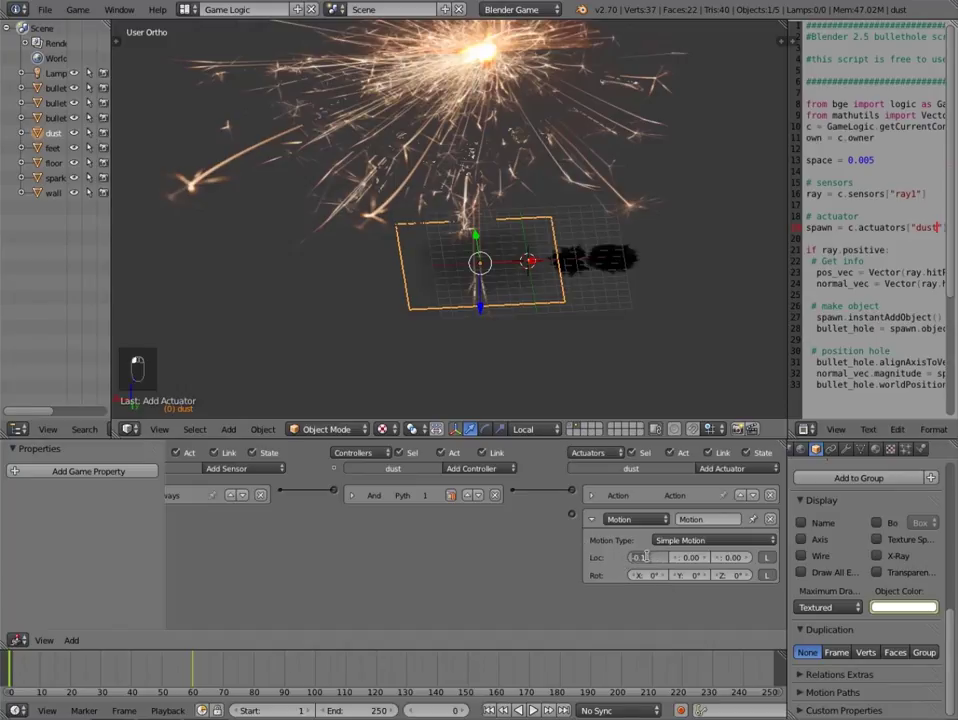
key("0")
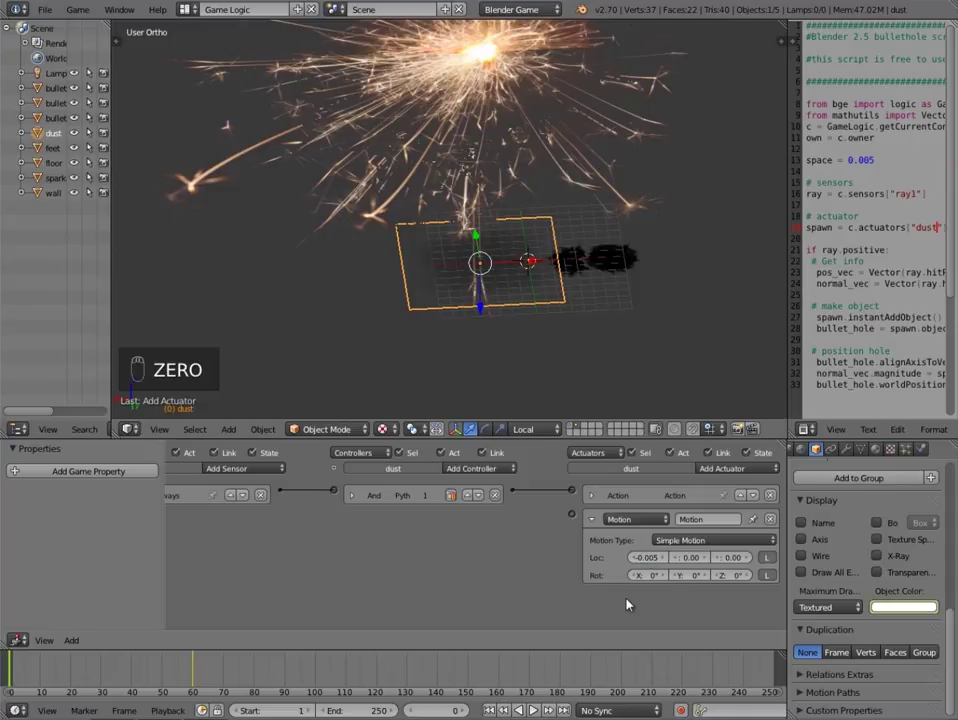